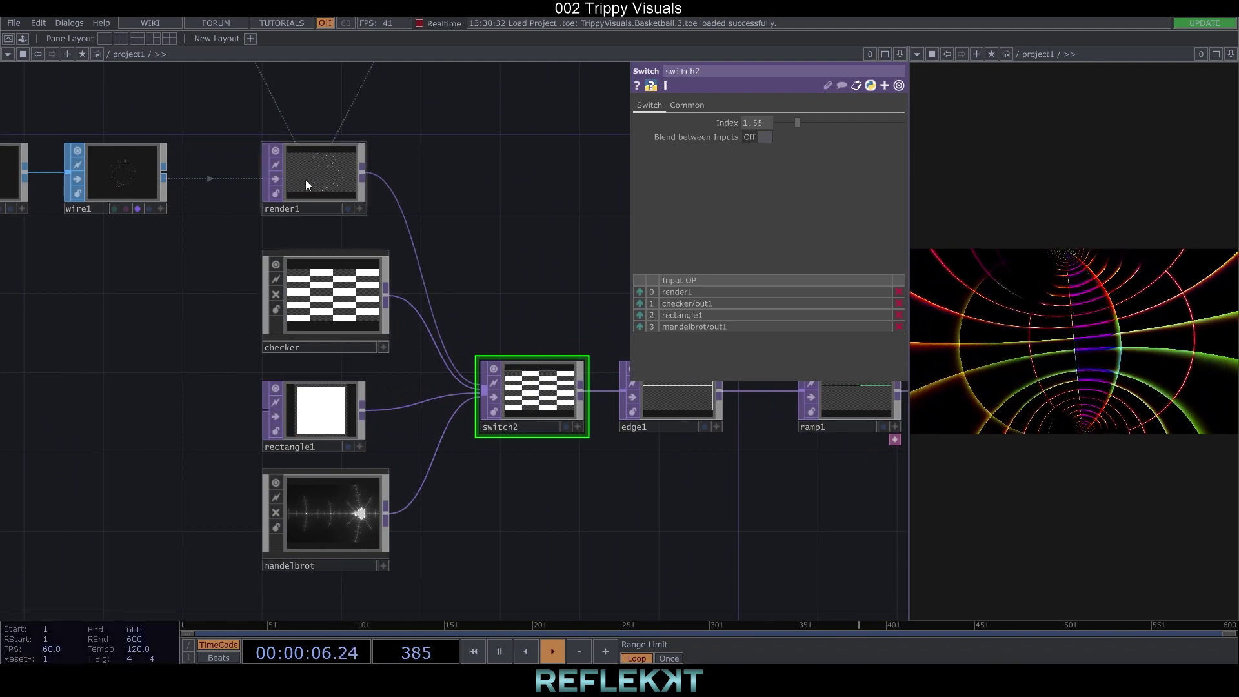
# Step: Review the finished network, setting switch index 1.5 and inspecting feedbackEdge, level2 and ComplexOp
pyautogui.moveTo(804, 125); pyautogui.dragTo(817, 137)
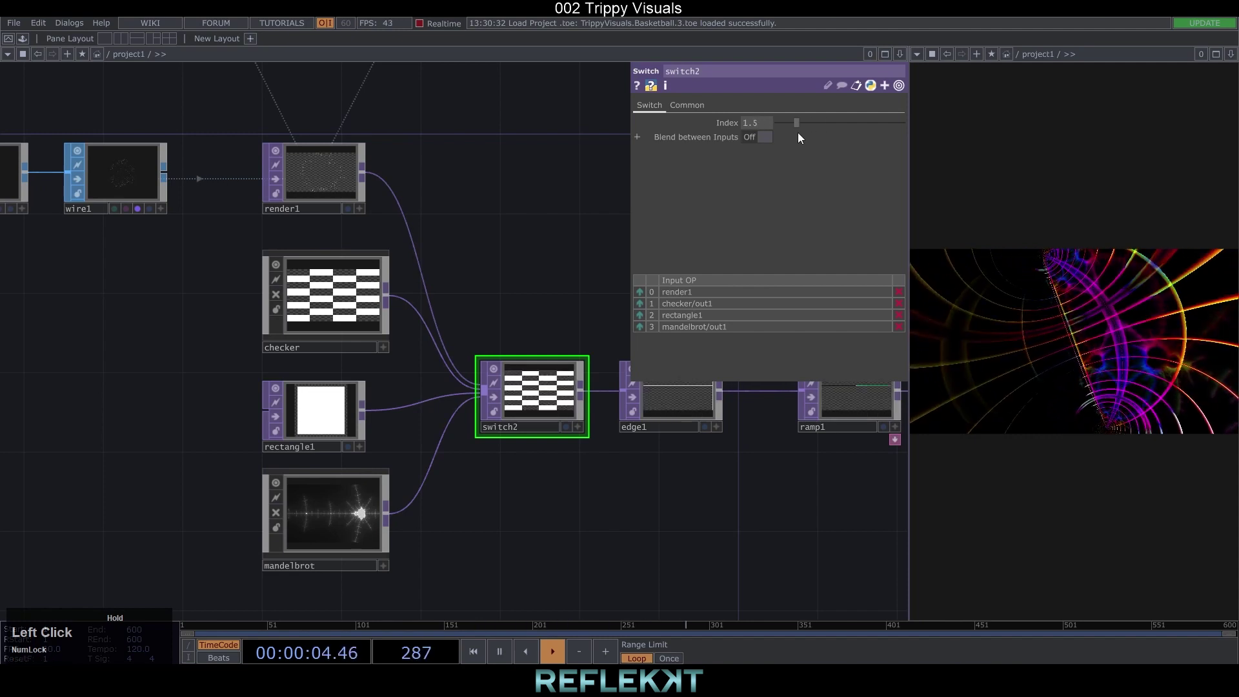
pyautogui.moveTo(534, 277); pyautogui.dragTo(252, 492)
pyautogui.scroll(-3)
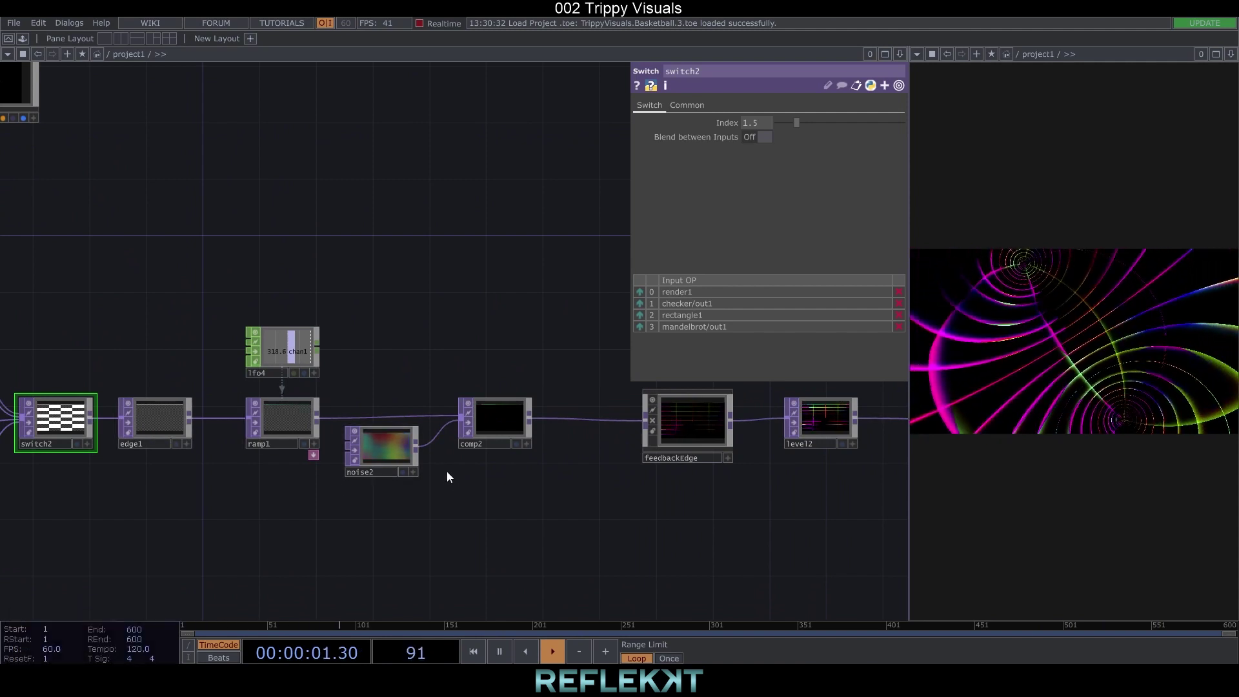
pyautogui.moveTo(477, 546); pyautogui.dragTo(527, 453)
pyautogui.scroll(3)
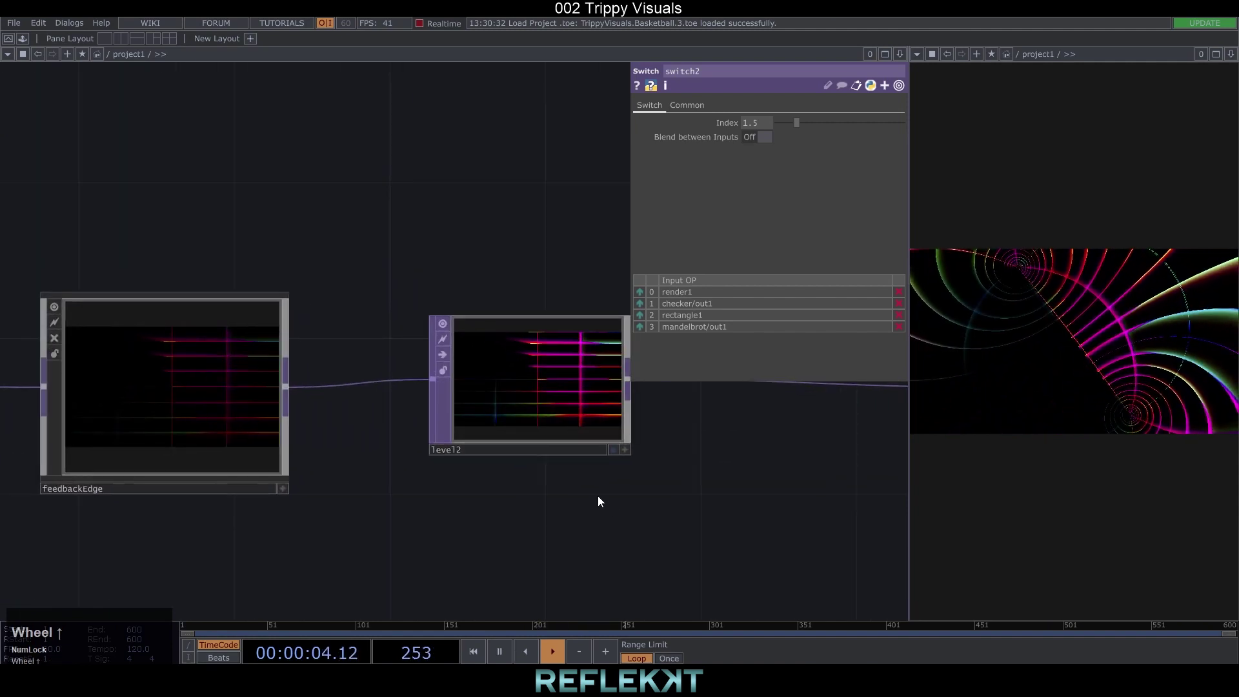
pyautogui.click(610, 530)
pyautogui.scroll(3)
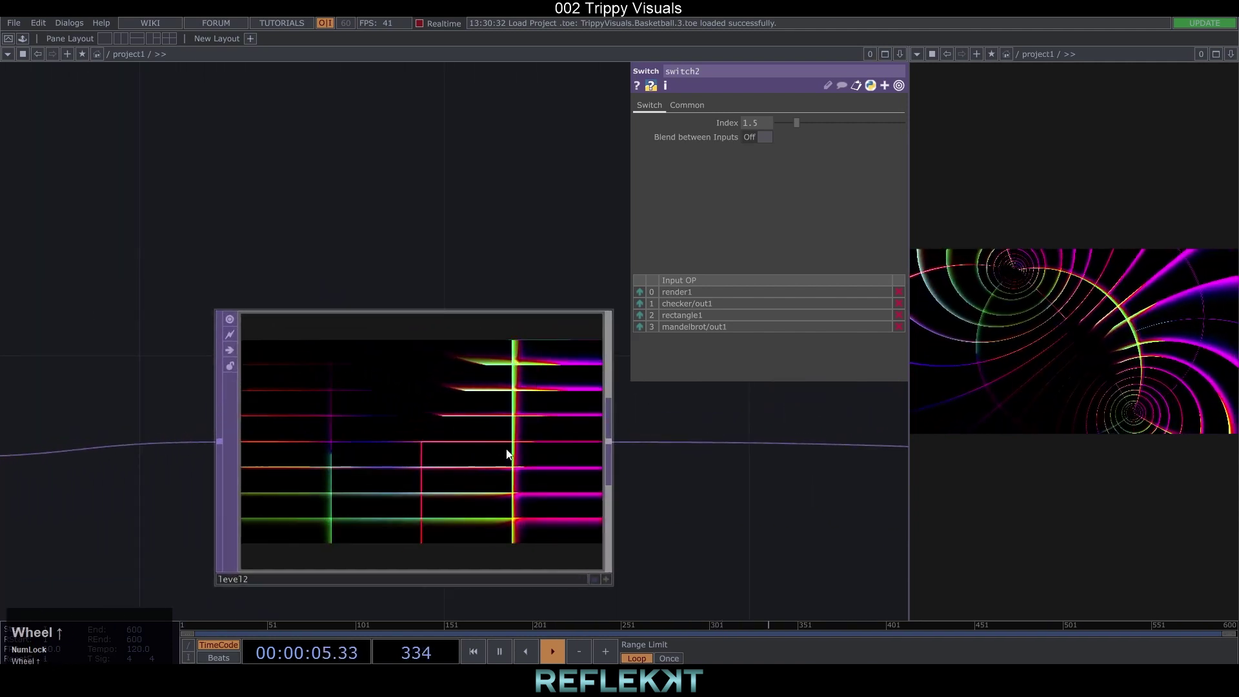
pyautogui.scroll(-3)
pyautogui.moveTo(673, 522); pyautogui.dragTo(480, 439)
pyautogui.scroll(3)
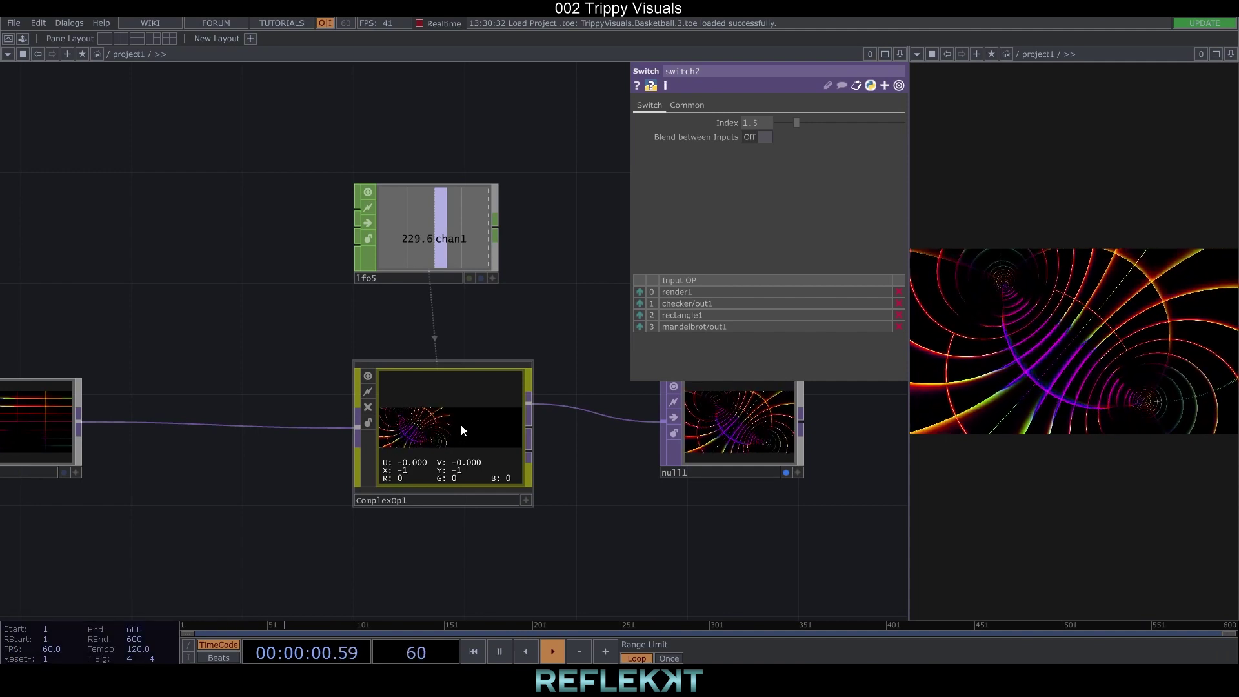
pyautogui.scroll(-3)
# Step: Clear the network and drop the checker component from the Palette into it
pyautogui.click(711, 502)
pyautogui.scroll(-3)
pyautogui.click(678, 536)
pyautogui.scroll(-3)
pyautogui.moveTo(781, 536); pyautogui.dragTo(1237, 53)
pyautogui.moveTo(1237, 52); pyautogui.dragTo(535, 416)
pyautogui.scroll(3)
pyautogui.moveTo(1133, 144); pyautogui.dragTo(1122, 200)
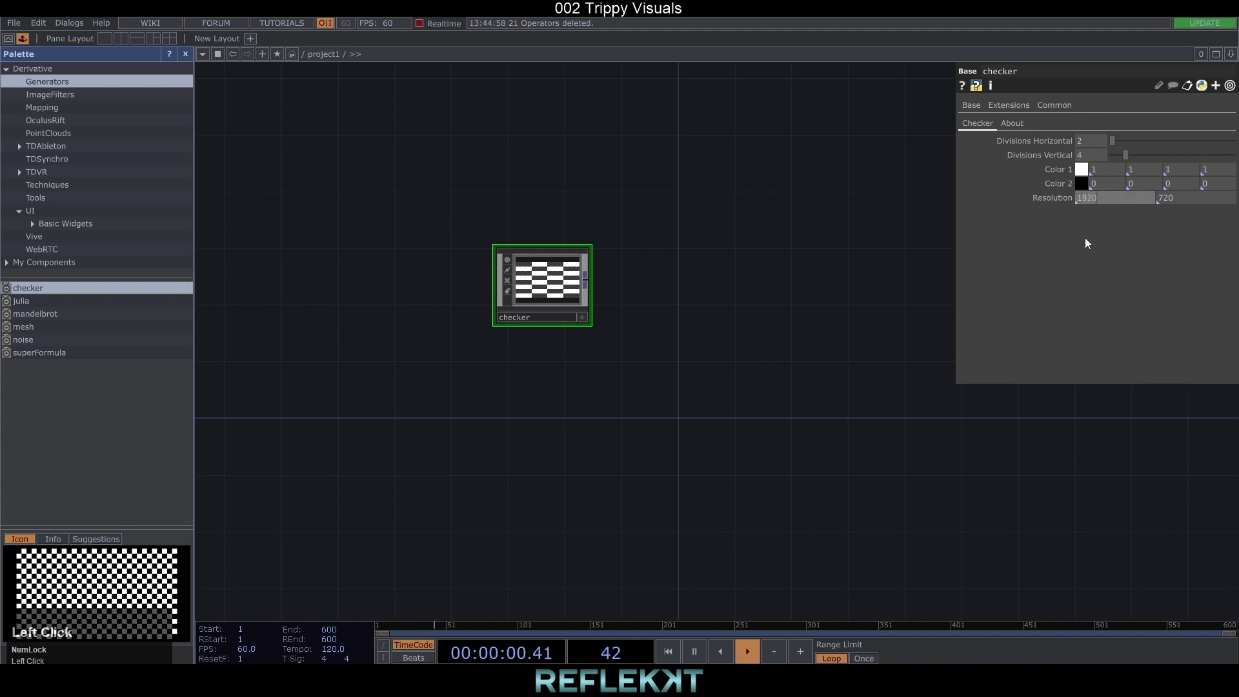
# Step: Add a Rectangle TOP and a Switch TOP, wiring checker and rectangle into the switch
pyautogui.moveTo(1200, 200); pyautogui.dragTo(542, 369)
pyautogui.write('rect')
pyautogui.moveTo(545, 310); pyautogui.dragTo(754, 417)
pyautogui.rightClick(447, 302)
pyautogui.write('sw')
pyautogui.moveTo(546, 178); pyautogui.dragTo(429, 350)
pyautogui.rightClick(429, 350)
pyautogui.write('edge')
# Step: Chain an Edge TOP and a Ramp TOP after switch1
pyautogui.click(235, 487)
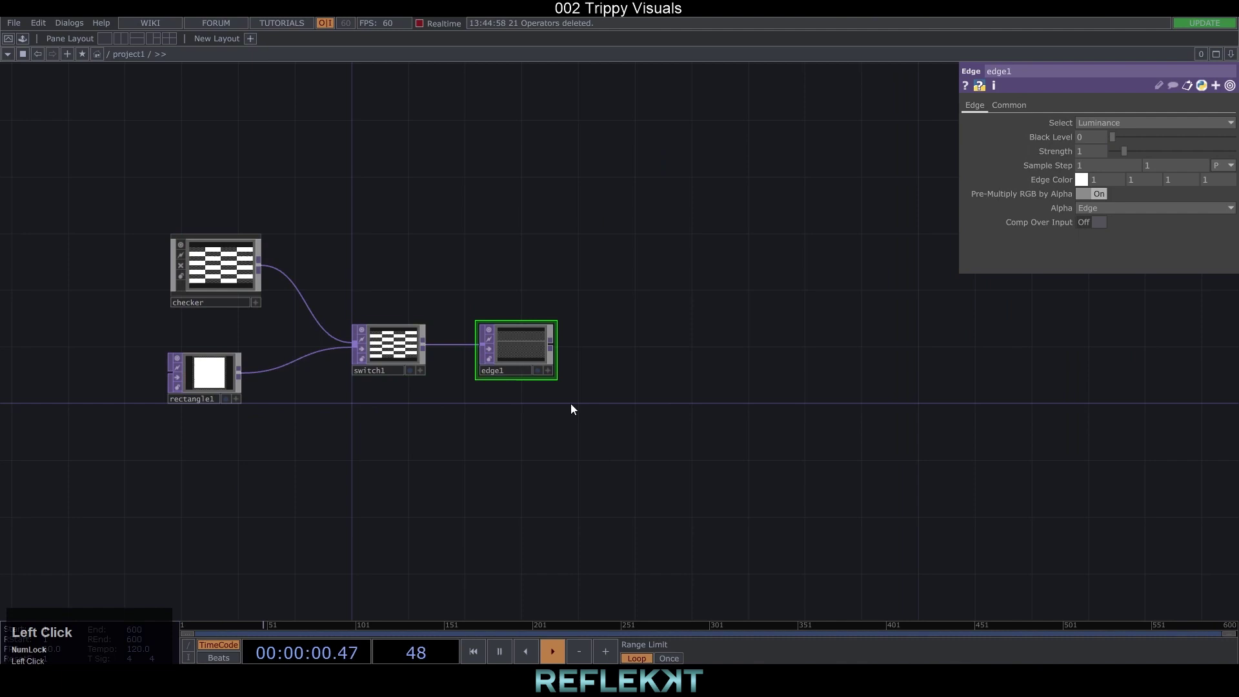
pyautogui.rightClick(504, 355)
pyautogui.press('r')
pyautogui.write('ramp')
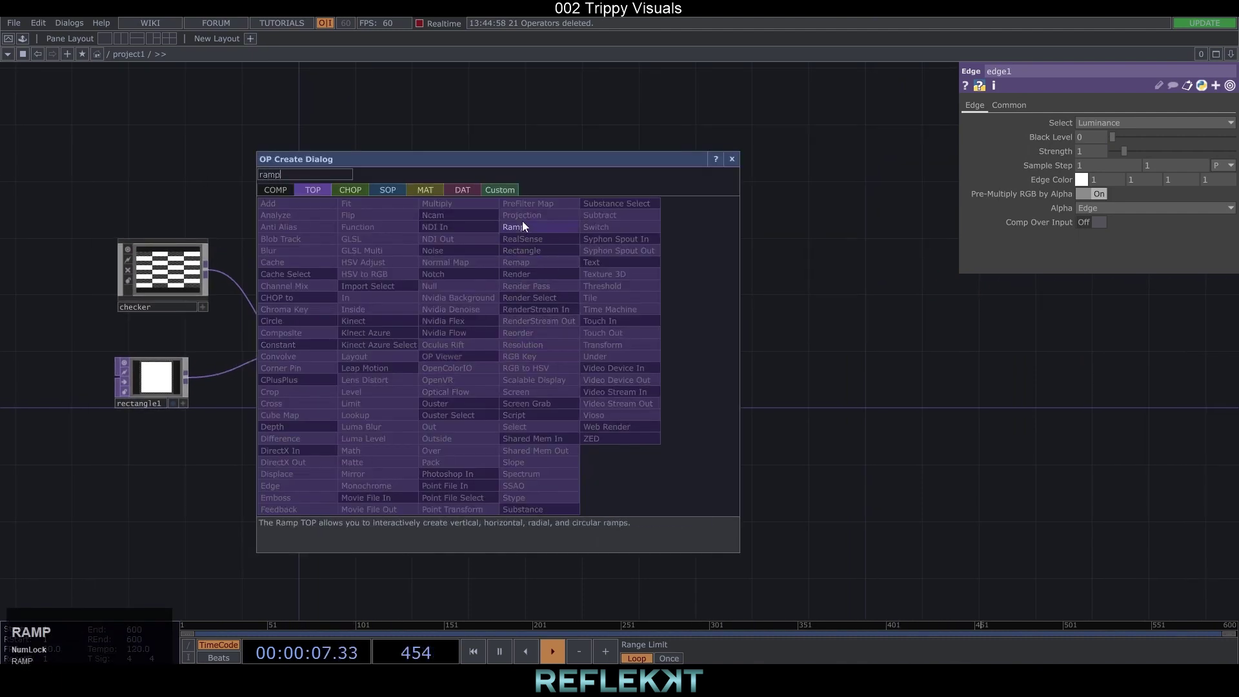
pyautogui.click(526, 228)
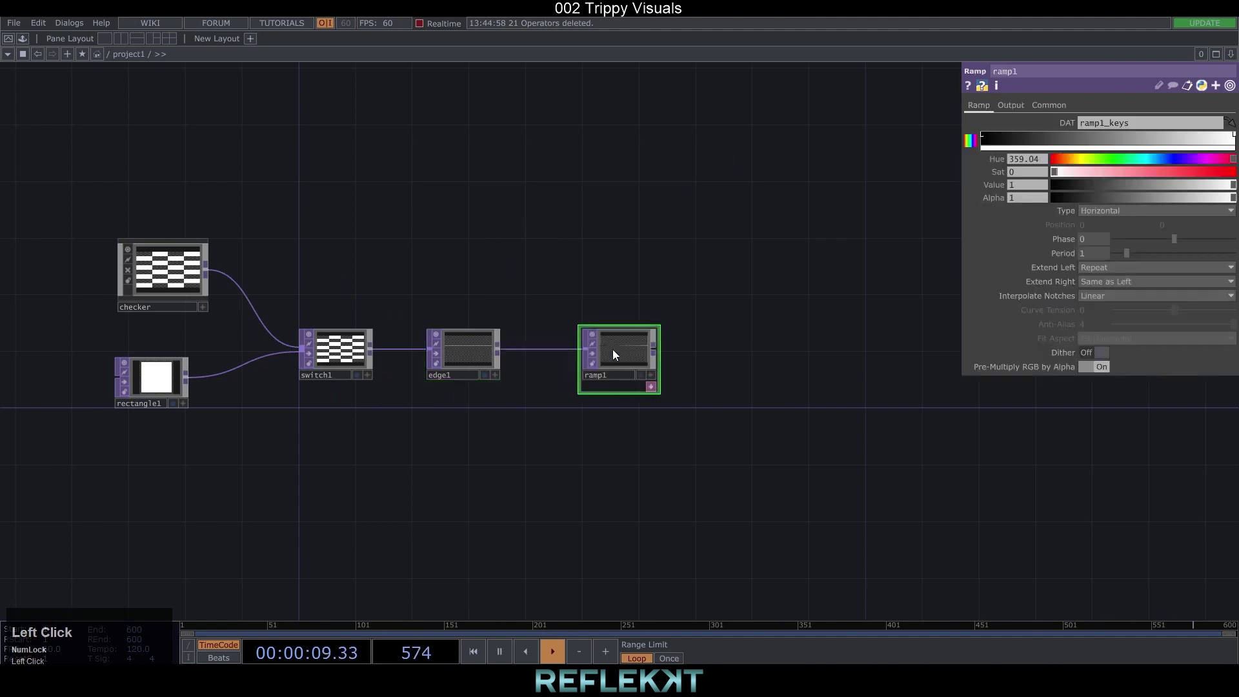
# Step: Add an LFO CHOP above the ramp with frequency 0.0001 and amplitude 360
pyautogui.write('lf')
pyautogui.click(479, 97)
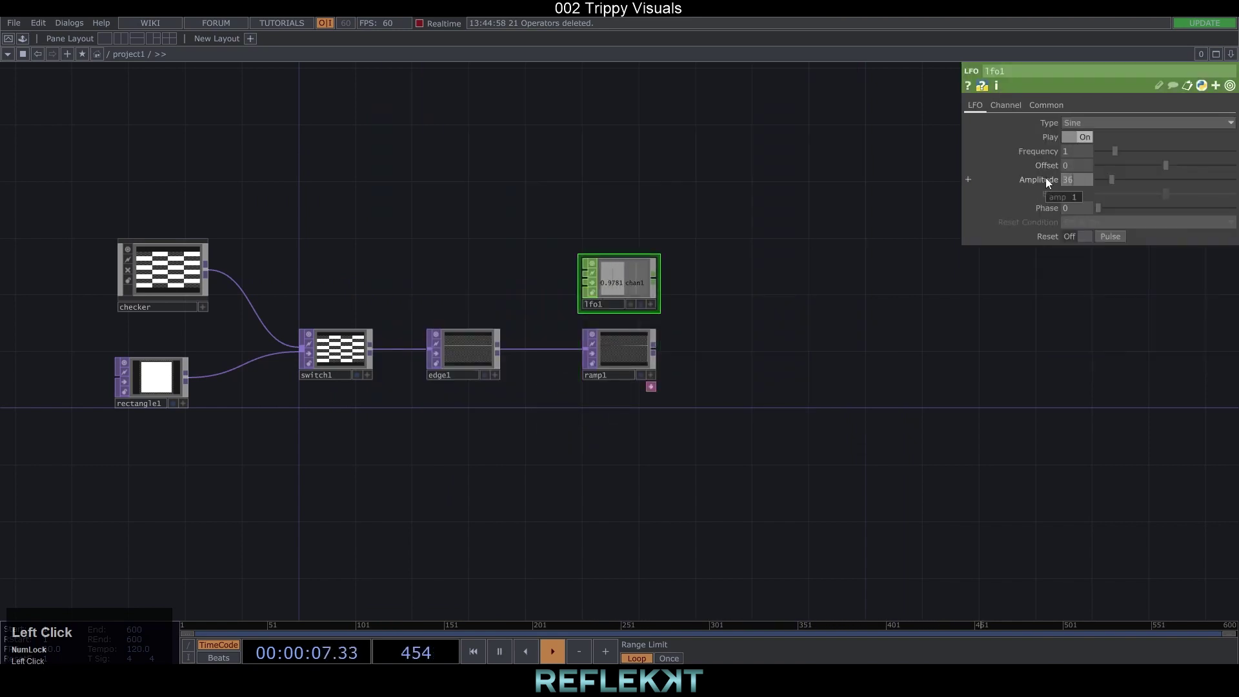
pyautogui.click(1082, 154)
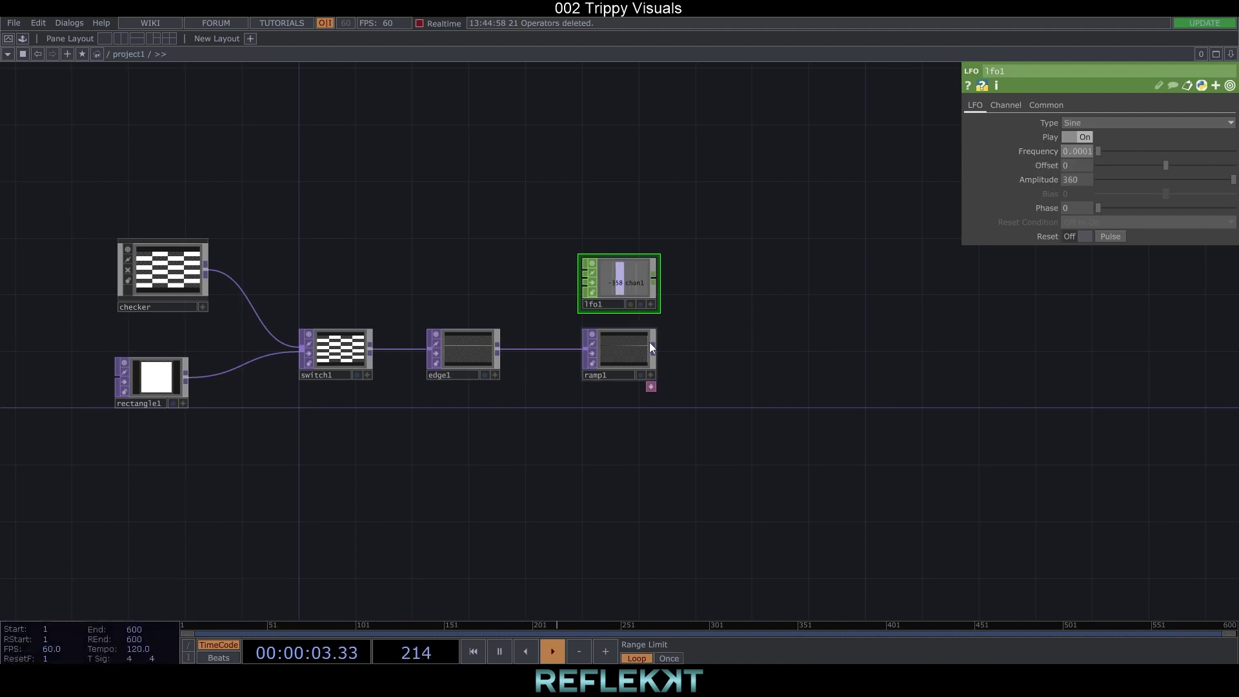
pyautogui.scroll(3)
pyautogui.click(603, 372)
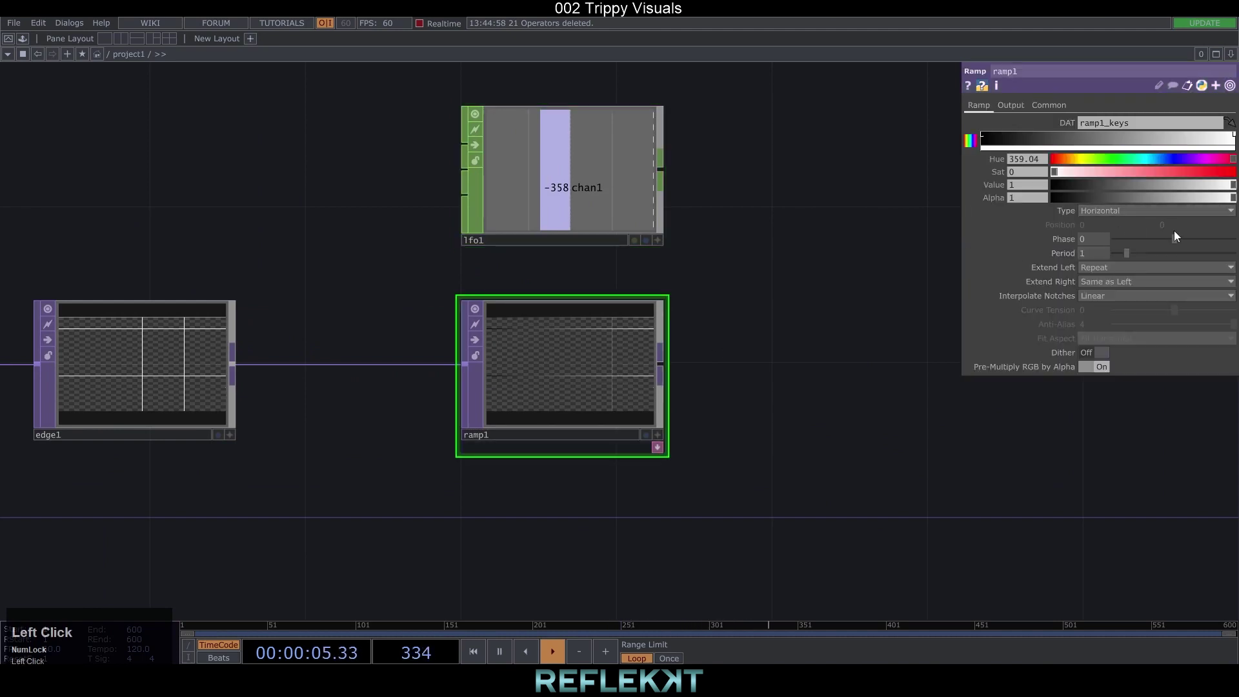
# Step: Make ramp1 radial, export lfo1 chan1 to its Phase, and tint its key hue 176, sat 1
pyautogui.moveTo(663, 241); pyautogui.dragTo(1113, 211)
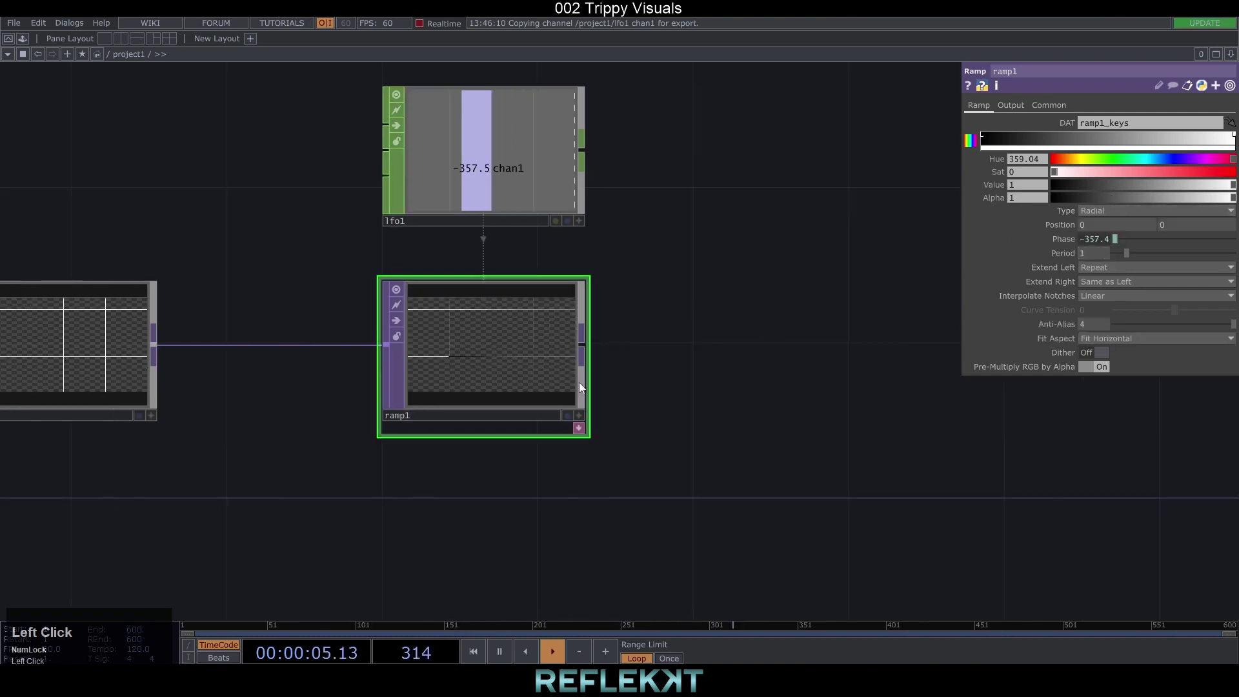
pyautogui.scroll(-3)
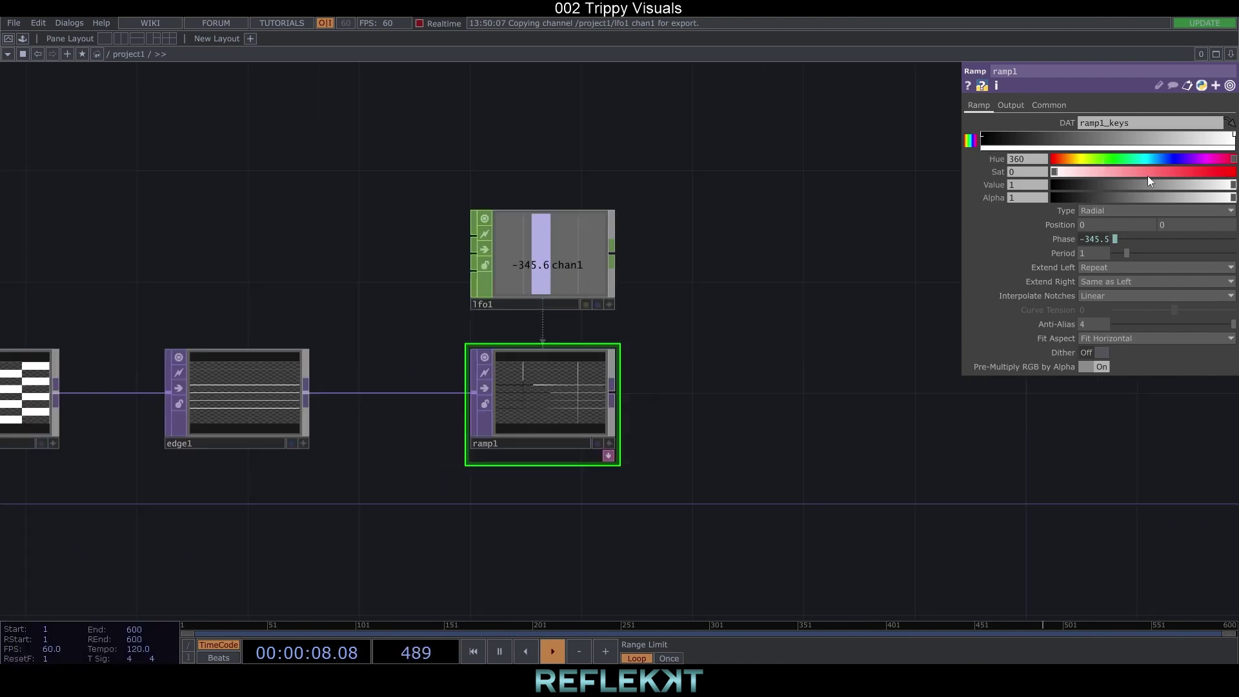
pyautogui.moveTo(1073, 174); pyautogui.dragTo(536, 422)
pyautogui.scroll(3)
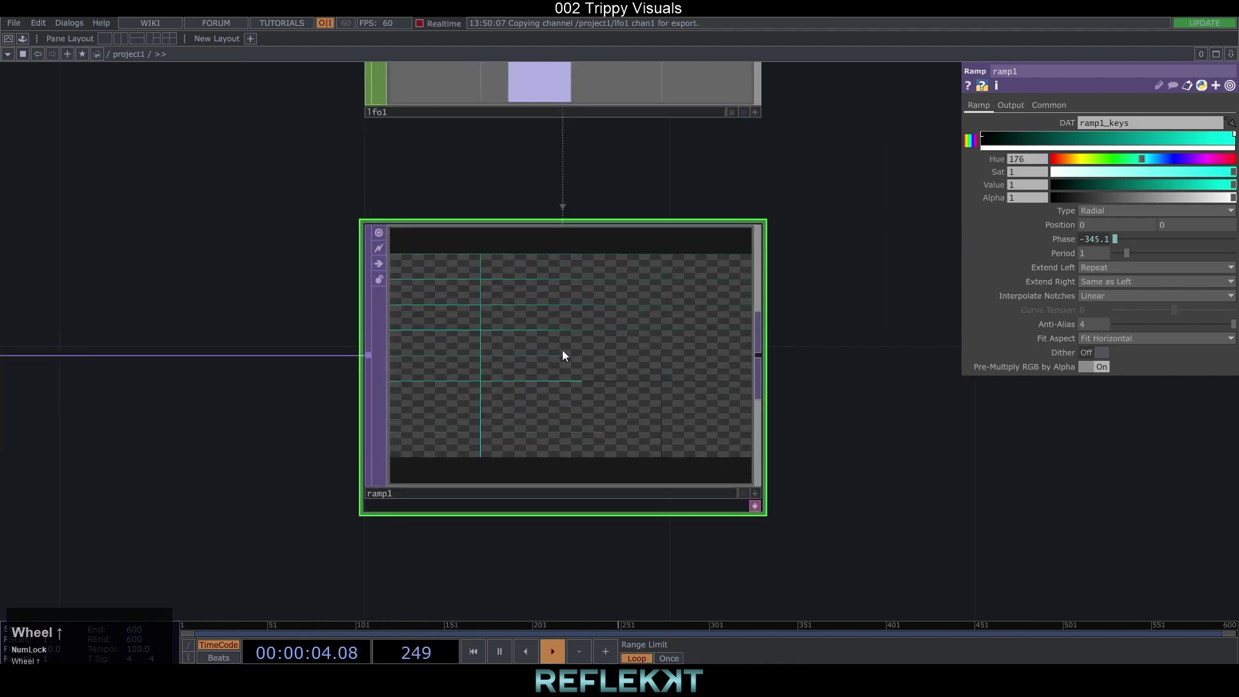
pyautogui.scroll(-3)
# Step: Add a Noise TOP below the ramp at 1920 by 1080 resolution
pyautogui.click(780, 386)
pyautogui.scroll(-3)
pyautogui.click(617, 491)
pyautogui.write('noise')
pyautogui.click(472, 366)
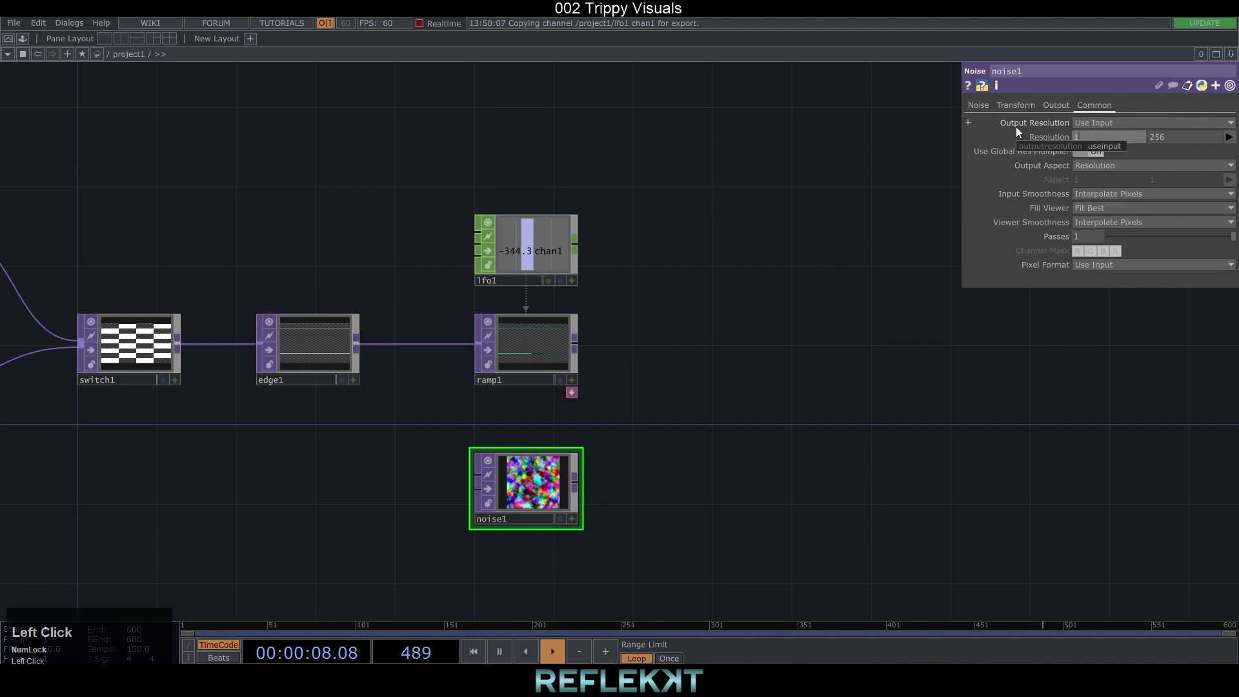
pyautogui.click(1159, 137)
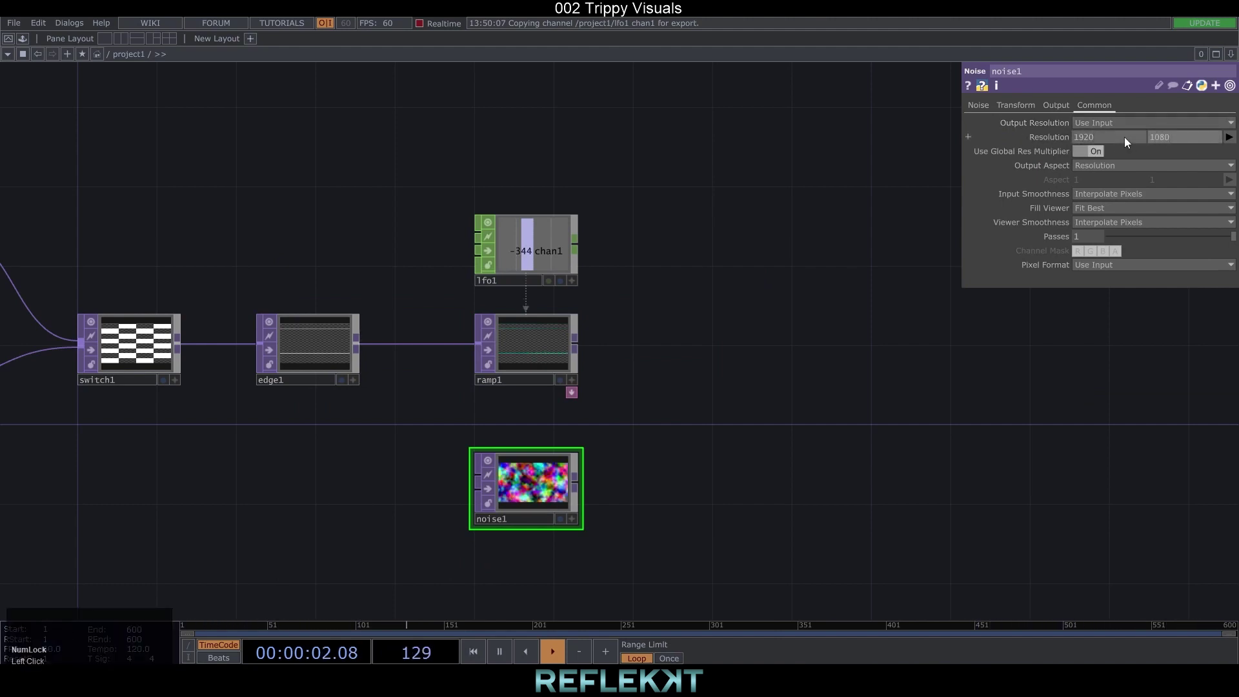
pyautogui.scroll(3)
pyautogui.scroll(-3)
pyautogui.click(550, 482)
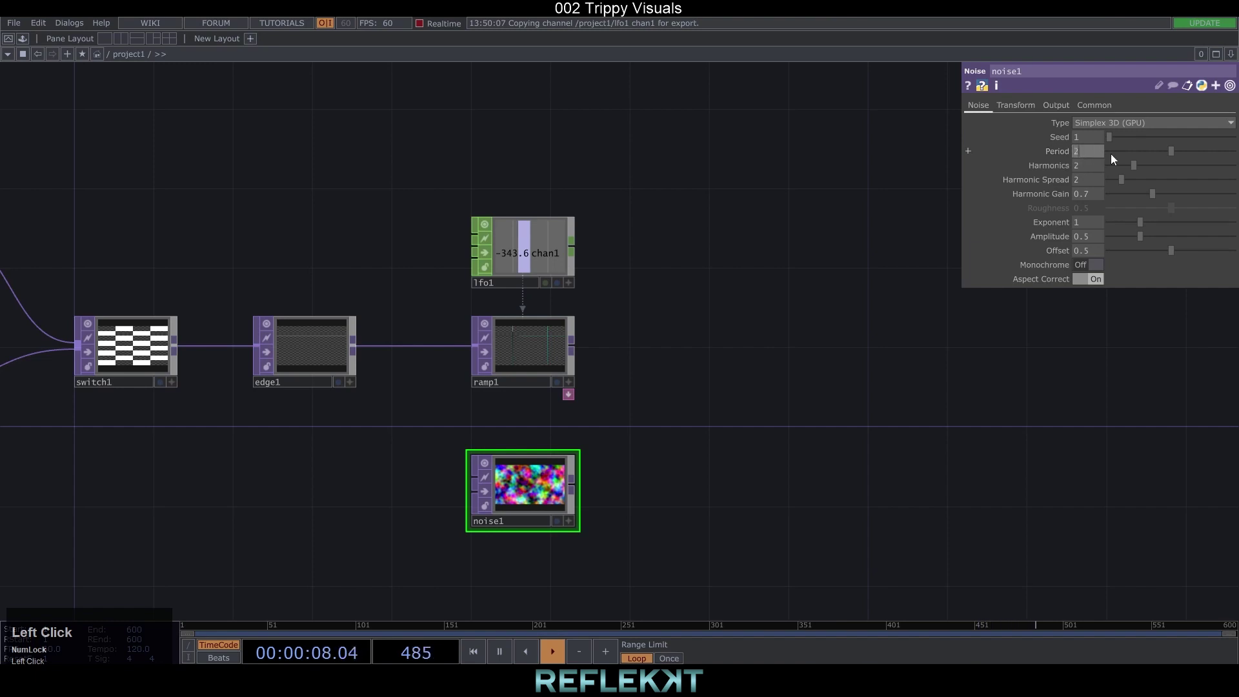
# Step: Set noise1 Translate x/y/z to absTime.seconds*0.2
pyautogui.moveTo(1140, 167); pyautogui.dragTo(1015, 106)
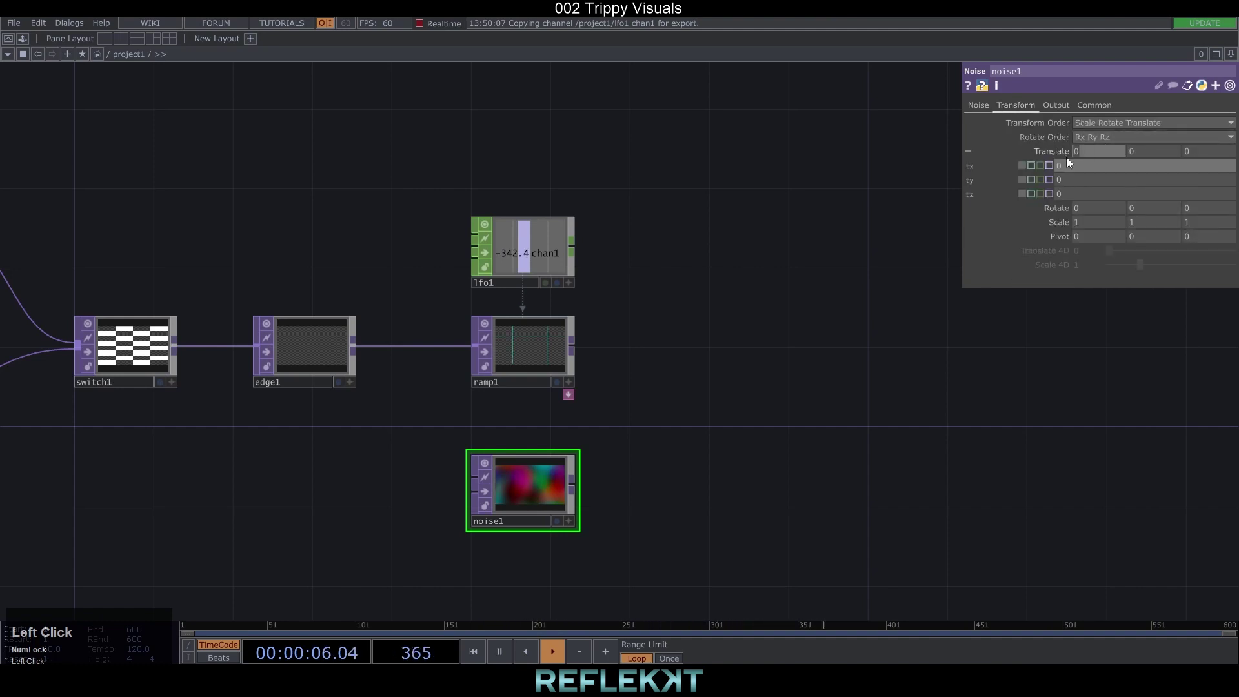
pyautogui.write('abs')
pyautogui.write('ime.seconds')
pyautogui.press('Return')
pyautogui.click(1156, 168)
pyautogui.press('ctrl+c')
pyautogui.click(1072, 182)
pyautogui.press('ctrl+v')
pyautogui.click(1072, 196)
pyautogui.press('ctrl+v')
# Step: Set noise1 Rotate x/y/z to absTime.seconds*10
pyautogui.click(1067, 212)
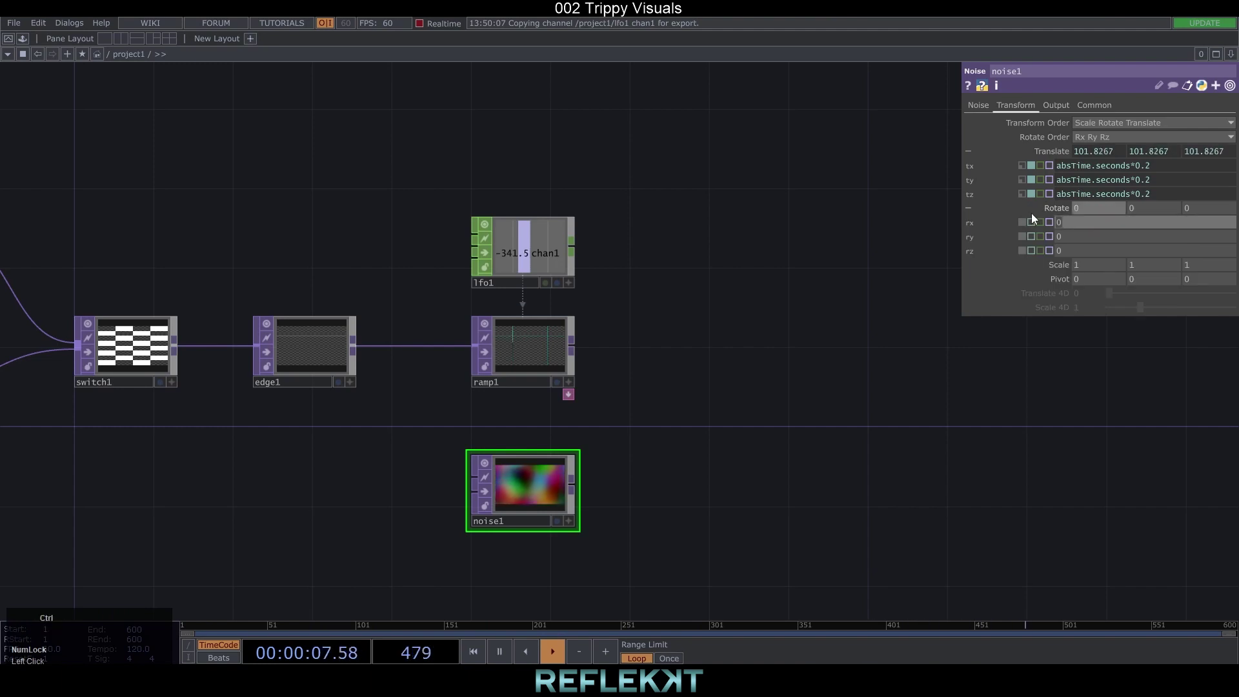
pyautogui.press('ctrl+v')
pyautogui.moveTo(1162, 227); pyautogui.dragTo(1154, 225)
pyautogui.click(1154, 226)
pyautogui.press('ctrl+c')
pyautogui.click(1076, 239)
pyautogui.press('ctrl+v')
pyautogui.click(1076, 250)
pyautogui.press('ctrl+v')
pyautogui.click(778, 336)
# Step: Combine ramp1 and noise1 with a Composite TOP set to Chroma Difference
pyautogui.rightClick(540, 337)
pyautogui.write('com')
pyautogui.click(337, 321)
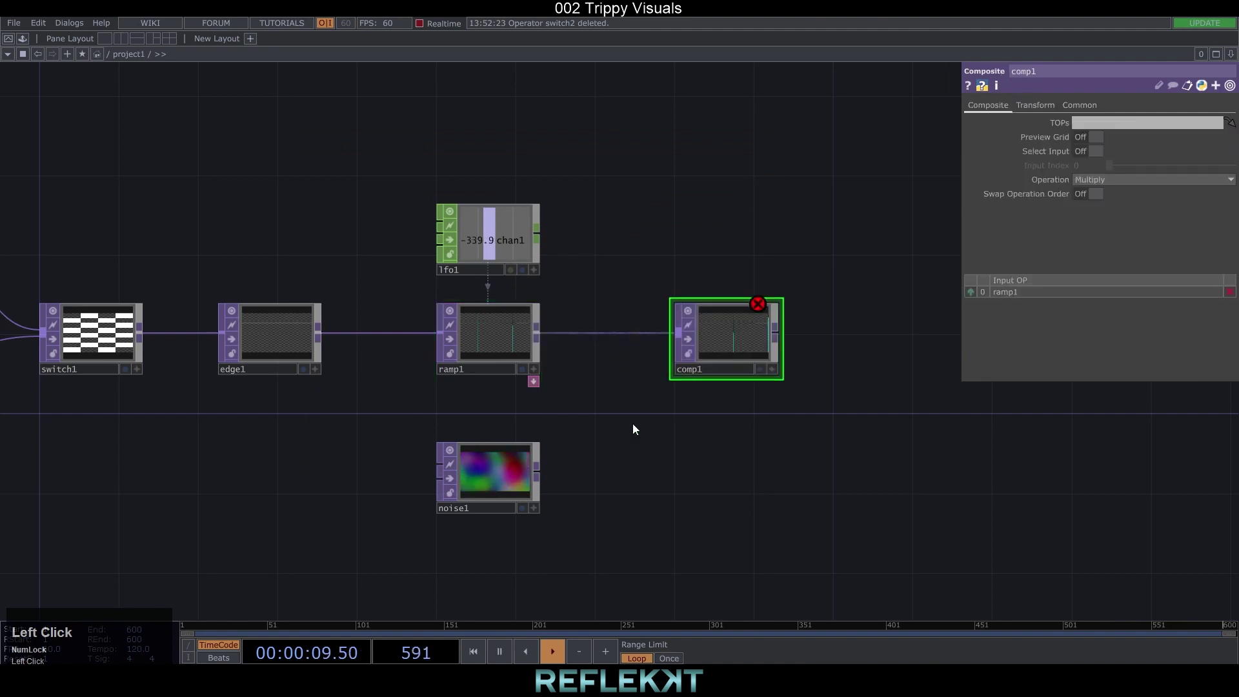
pyautogui.scroll(3)
pyautogui.click(1092, 182)
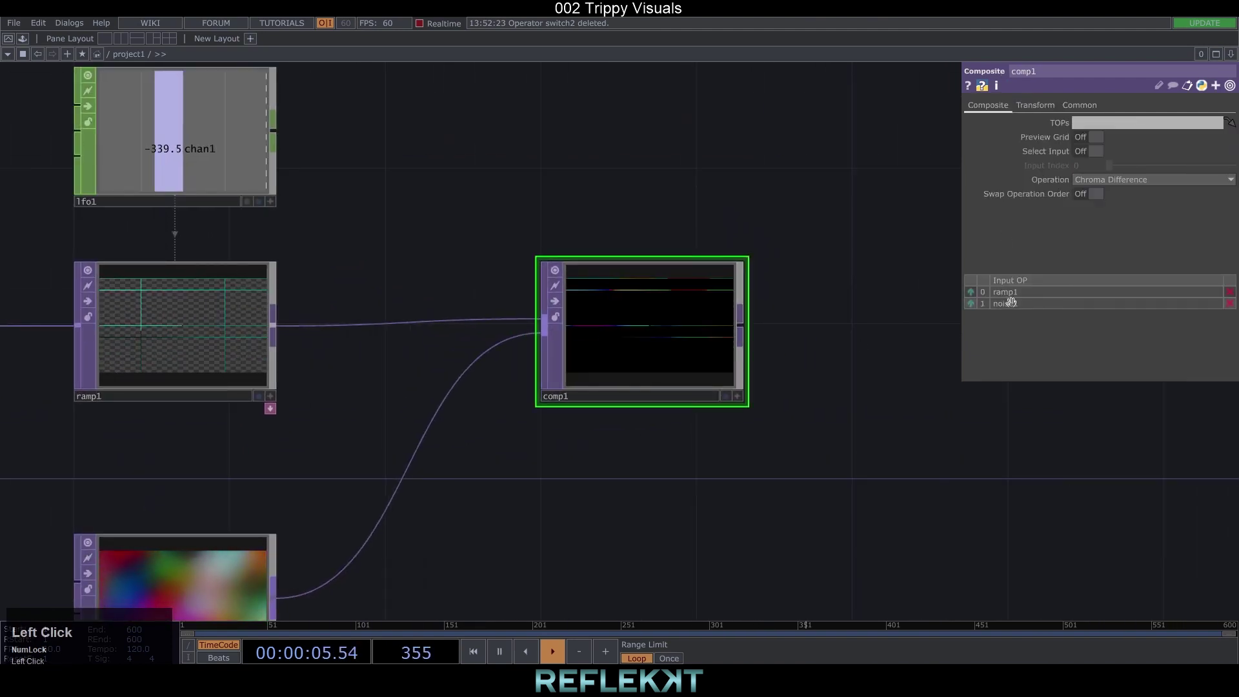
pyautogui.scroll(3)
pyautogui.moveTo(1111, 466); pyautogui.dragTo(686, 391)
pyautogui.scroll(-3)
# Step: Drop the feedbackEdge component from Palette ImageFilters after comp1
pyautogui.click(862, 415)
pyautogui.scroll(-3)
pyautogui.click(876, 425)
pyautogui.scroll(-3)
pyautogui.click(27, 39)
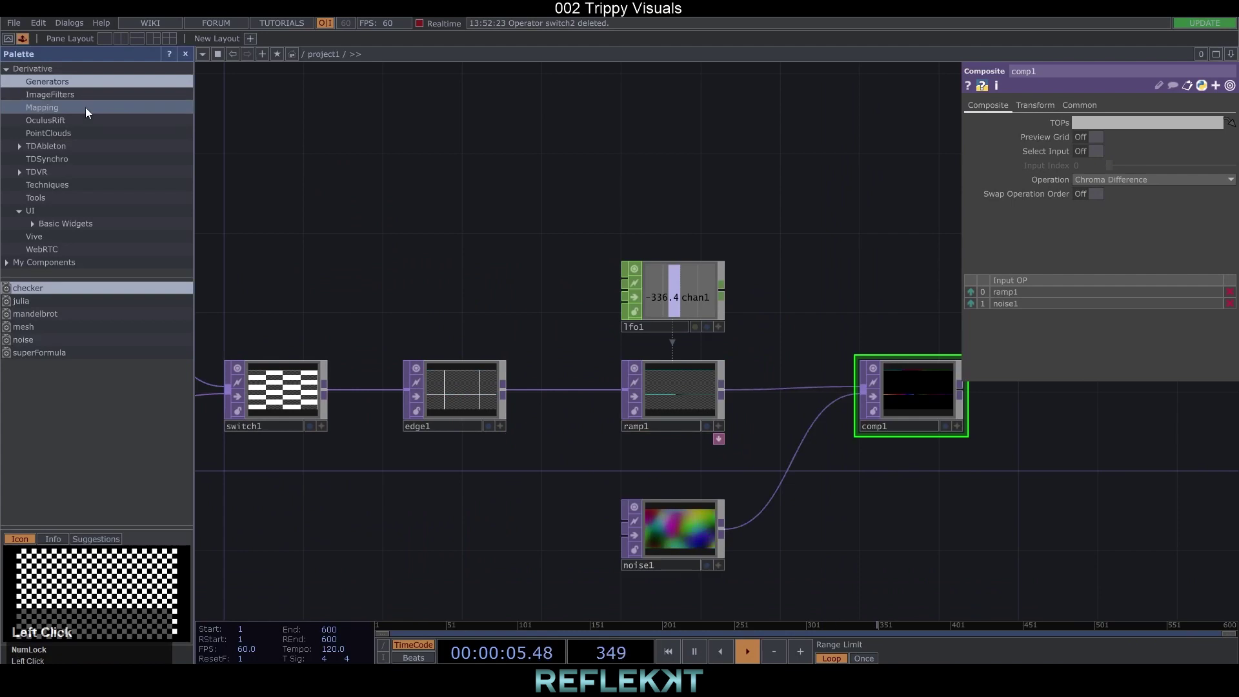
pyautogui.moveTo(72, 93); pyautogui.dragTo(587, 399)
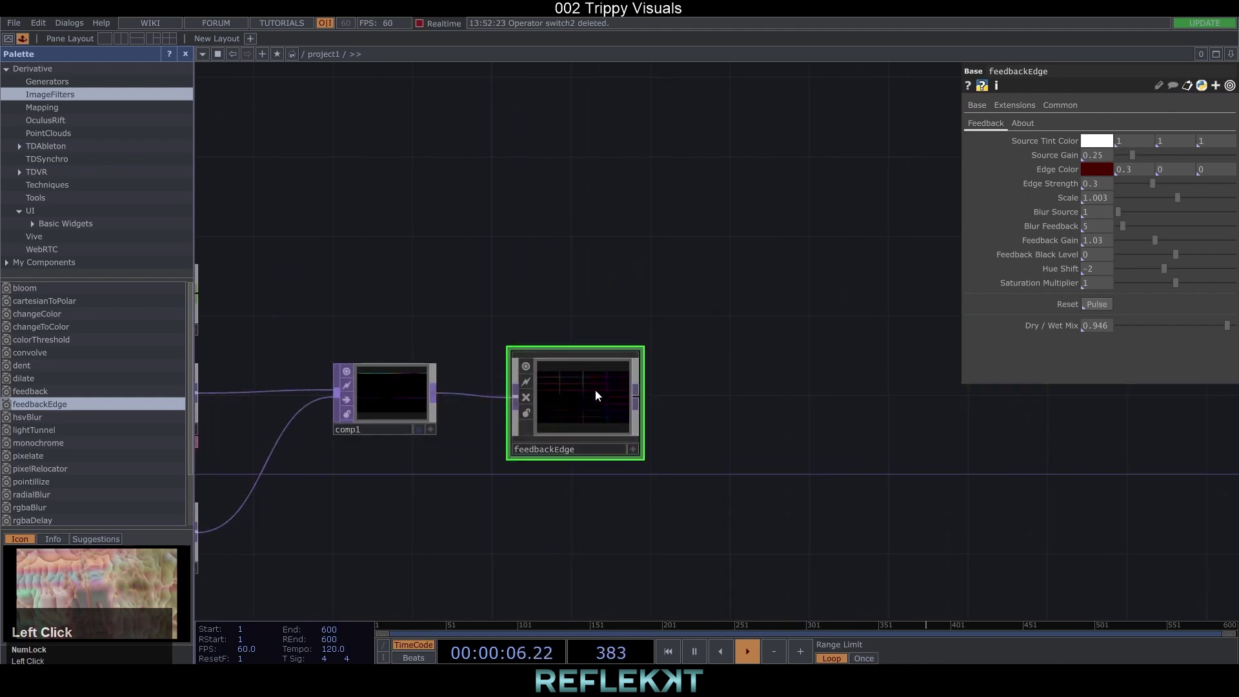
pyautogui.moveTo(1142, 157); pyautogui.dragTo(620, 406)
pyautogui.scroll(3)
pyautogui.click(804, 411)
# Step: Add a Level TOP after feedbackEdge with Brightness 4
pyautogui.rightClick(586, 399)
pyautogui.write('lev')
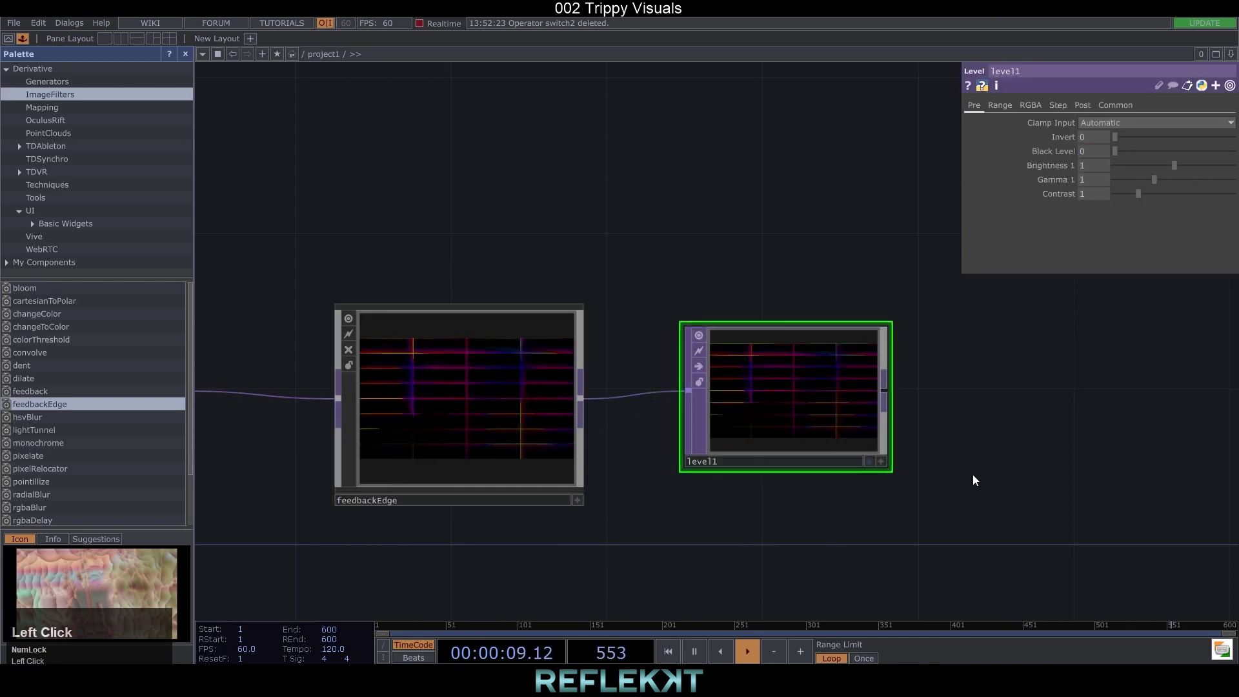
pyautogui.scroll(3)
pyautogui.moveTo(1179, 169); pyautogui.dragTo(794, 336)
pyautogui.scroll(-3)
pyautogui.moveTo(965, 382); pyautogui.dragTo(47, 271)
# Step: Drop ComplexOp from My Components and connect level1 into it
pyautogui.scroll(-3)
pyautogui.click(54, 275)
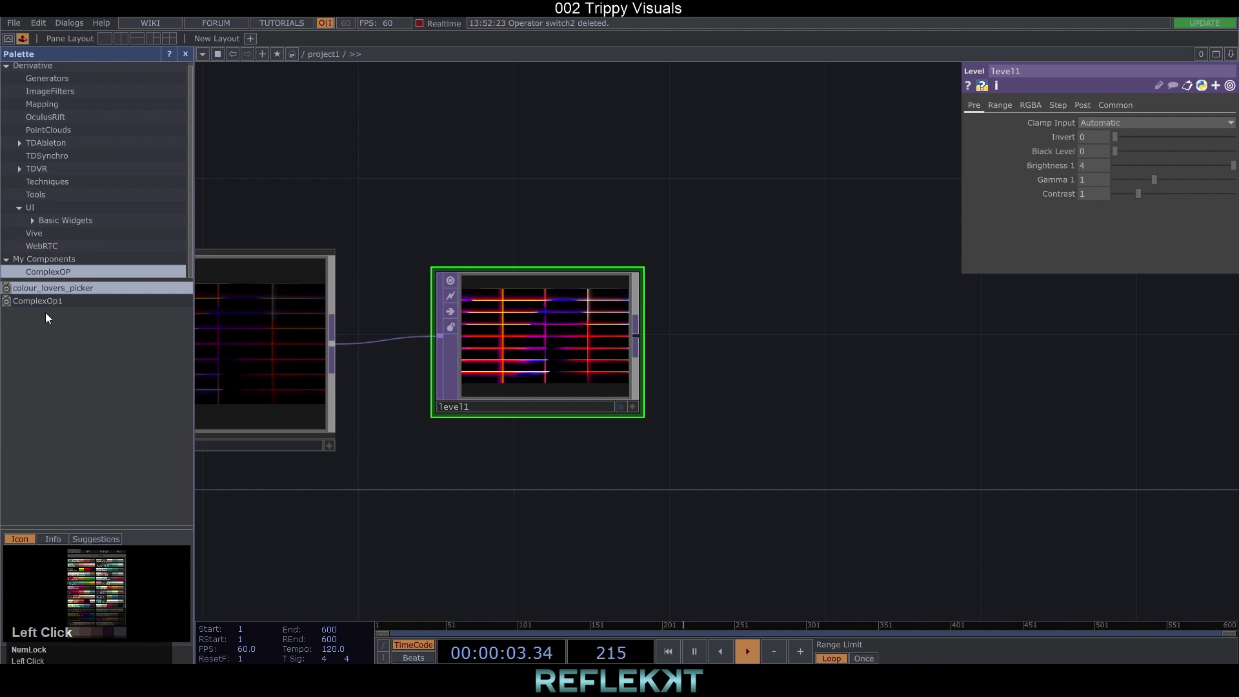
pyautogui.moveTo(40, 305); pyautogui.dragTo(768, 347)
pyautogui.scroll(-3)
pyautogui.moveTo(753, 349); pyautogui.dragTo(750, 427)
pyautogui.scroll(3)
pyautogui.scroll(-3)
# Step: Preview the ComplexOp output full-size, then add a second LFO CHOP
pyautogui.click(532, 464)
pyautogui.scroll(3)
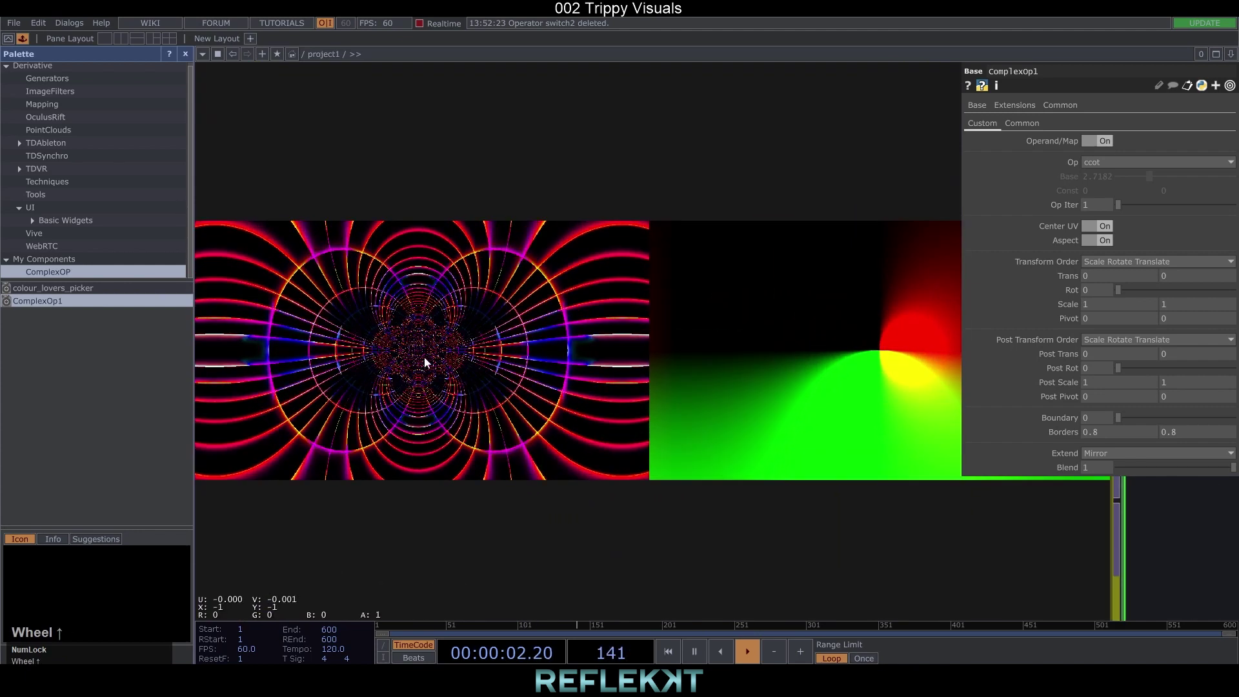
pyautogui.scroll(-3)
pyautogui.scroll(3)
pyautogui.click(613, 385)
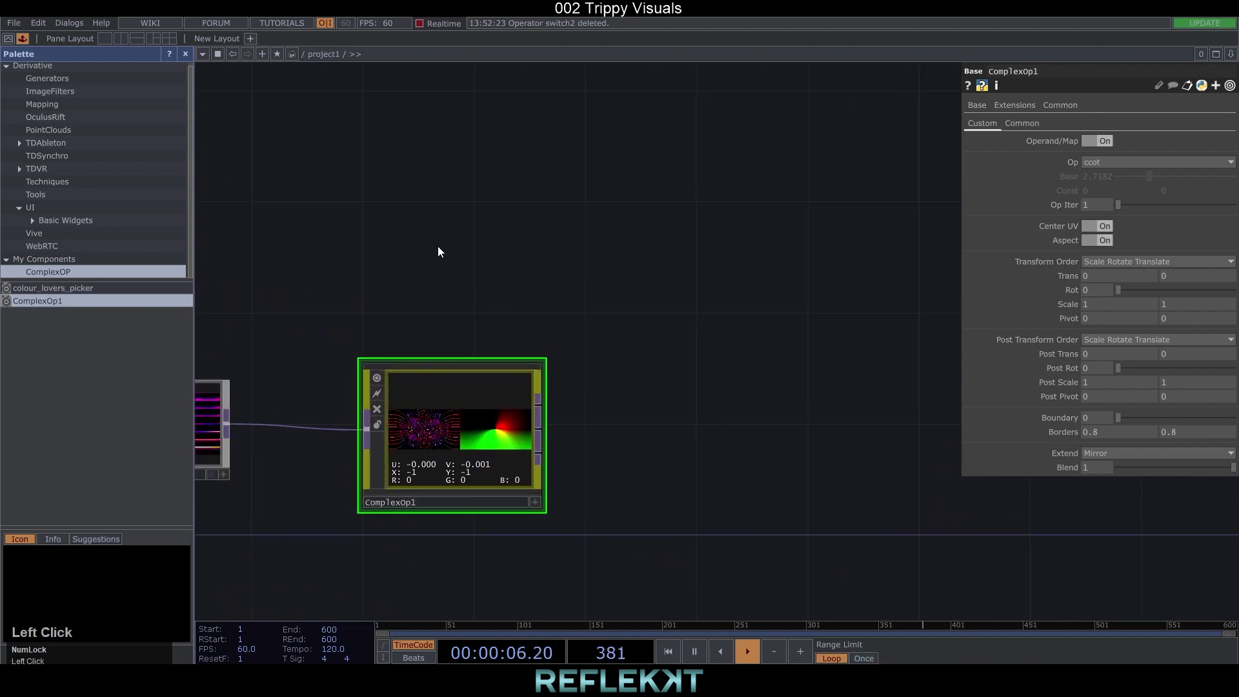
pyautogui.click(297, 87)
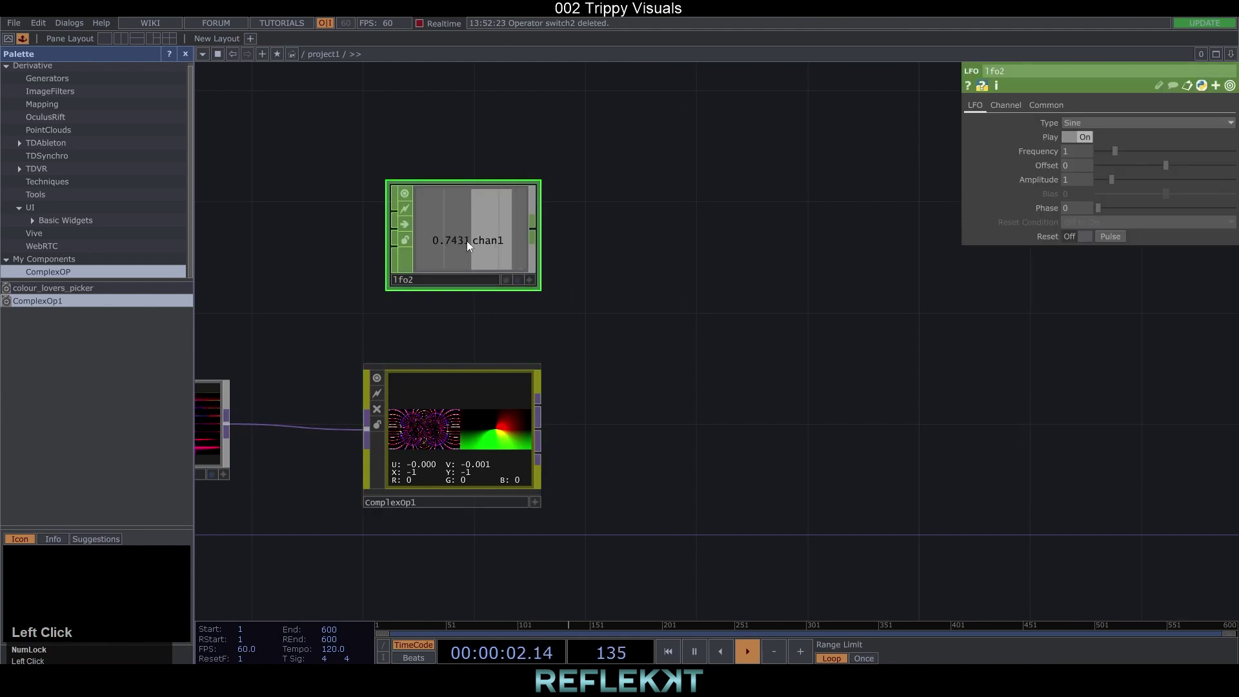
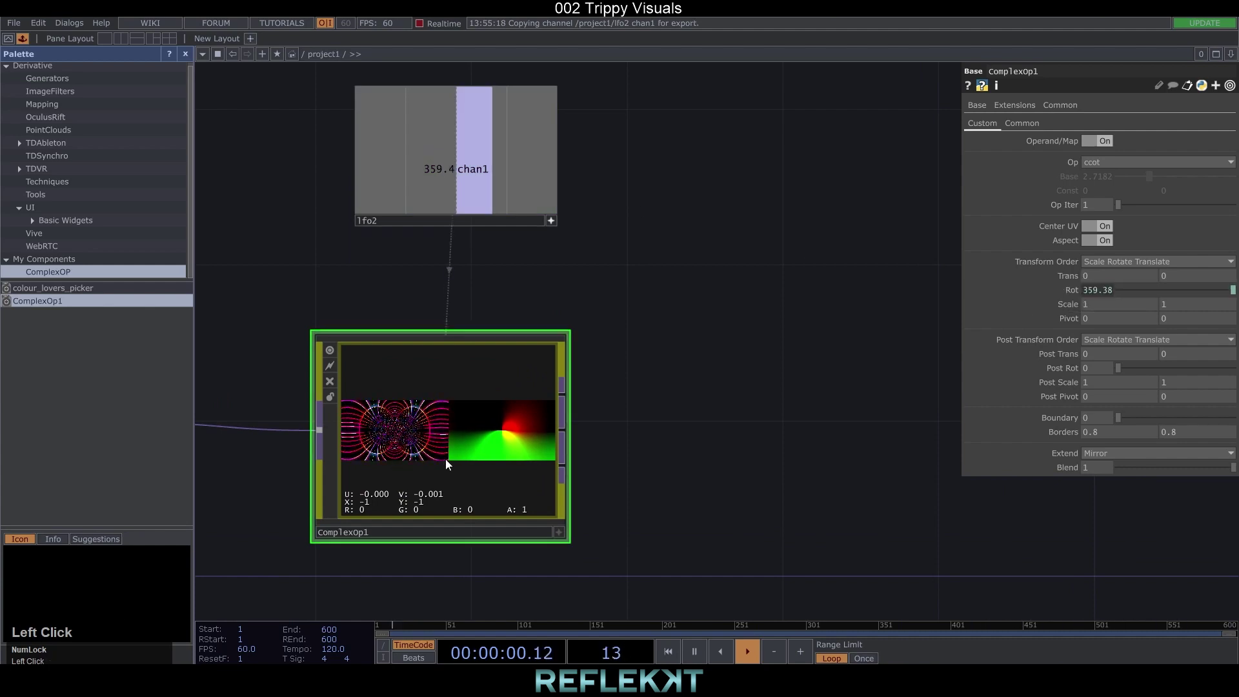
# Step: Set ComplexOp1's first post-translate value to absTime.seconds*0.05
pyautogui.click(1058, 356)
pyautogui.write('abs')
pyautogui.write('im')
pyautogui.write('IME.SEconds')
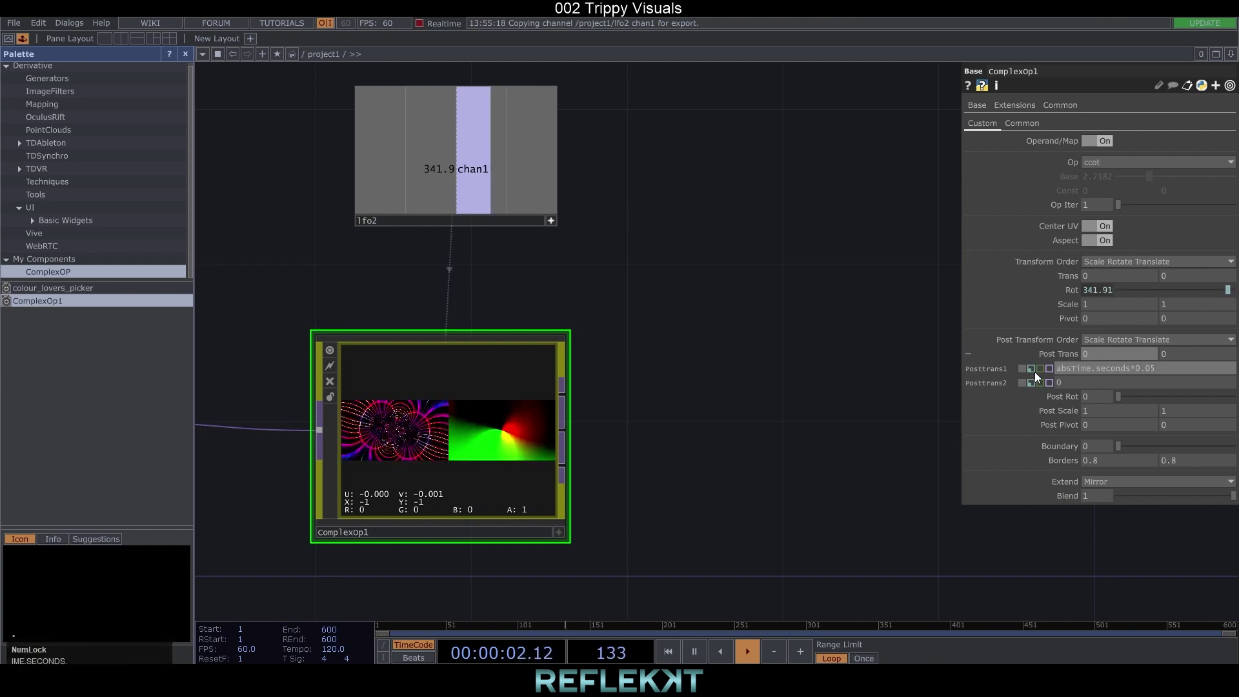
pyautogui.press('Return')
pyautogui.scroll(3)
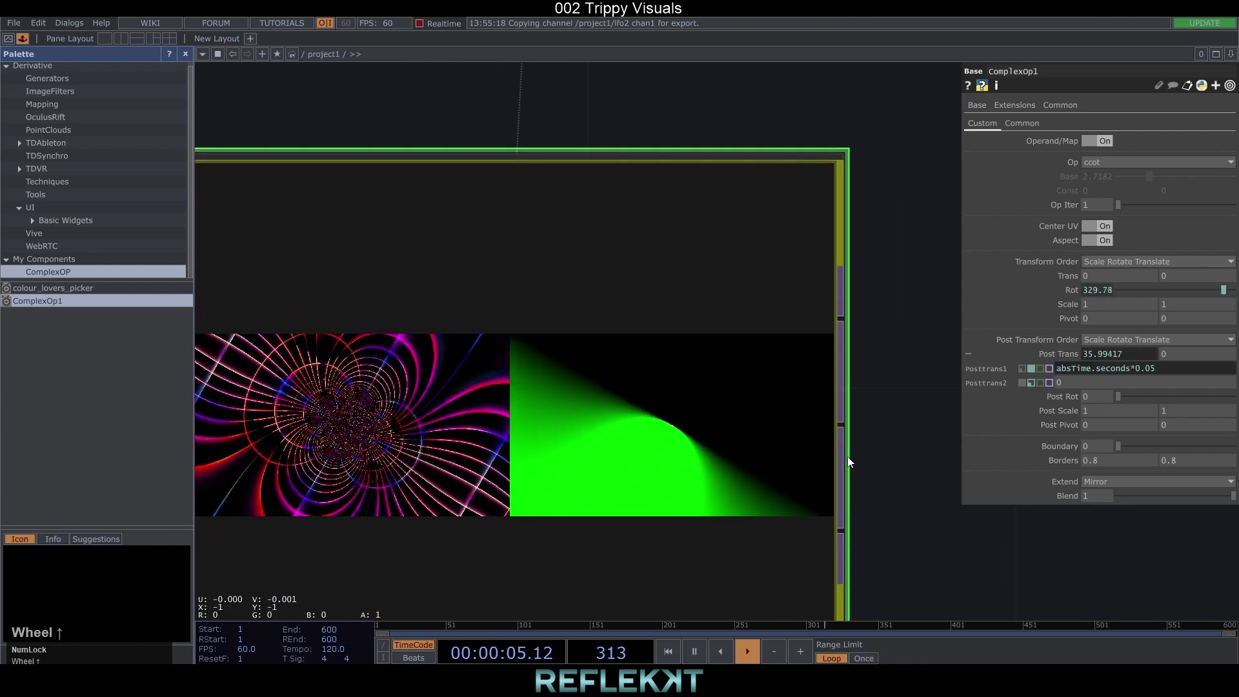
# Step: Copy absTime.seconds*0.05 into the second post-translate value
pyautogui.moveTo(895, 439); pyautogui.dragTo(1046, 374)
pyautogui.press('ctrl+c')
pyautogui.click(1077, 387)
pyautogui.press('ctrl+v')
pyautogui.click(984, 607)
pyautogui.scroll(-3)
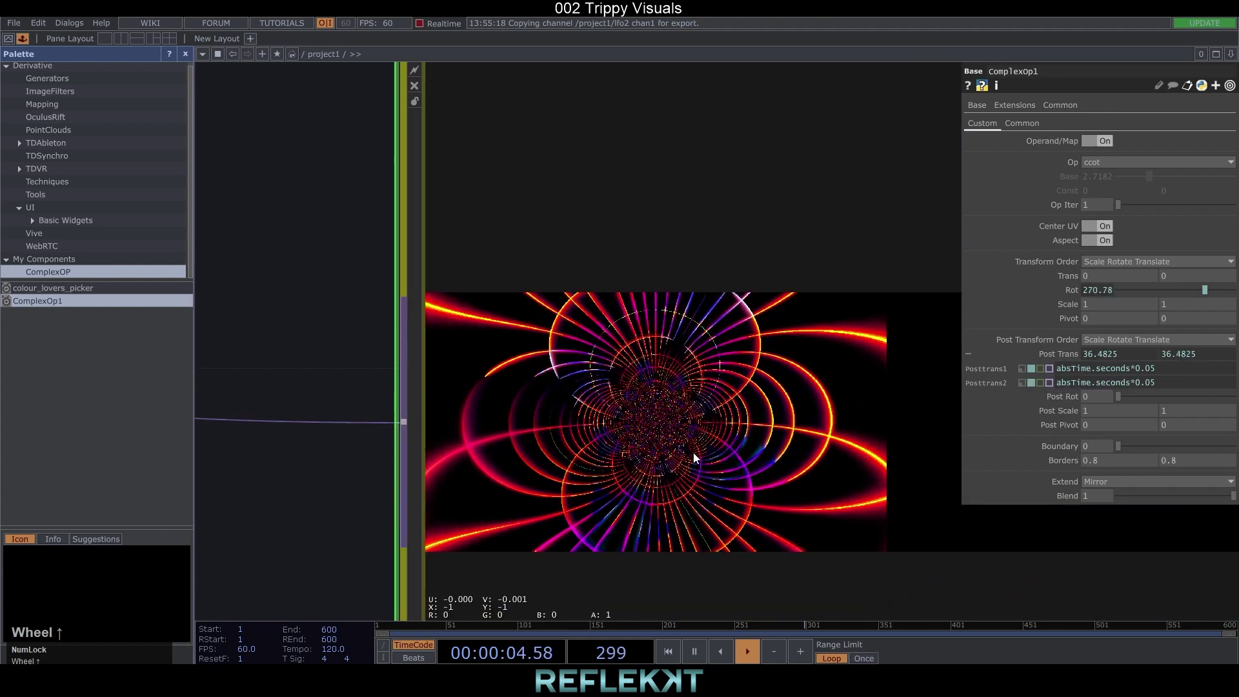
# Step: Add a Null TOP after ComplexOp1 and show it in a split-pane viewer
pyautogui.click(890, 495)
pyautogui.rightClick(656, 402)
pyautogui.write('nul')
pyautogui.click(615, 340)
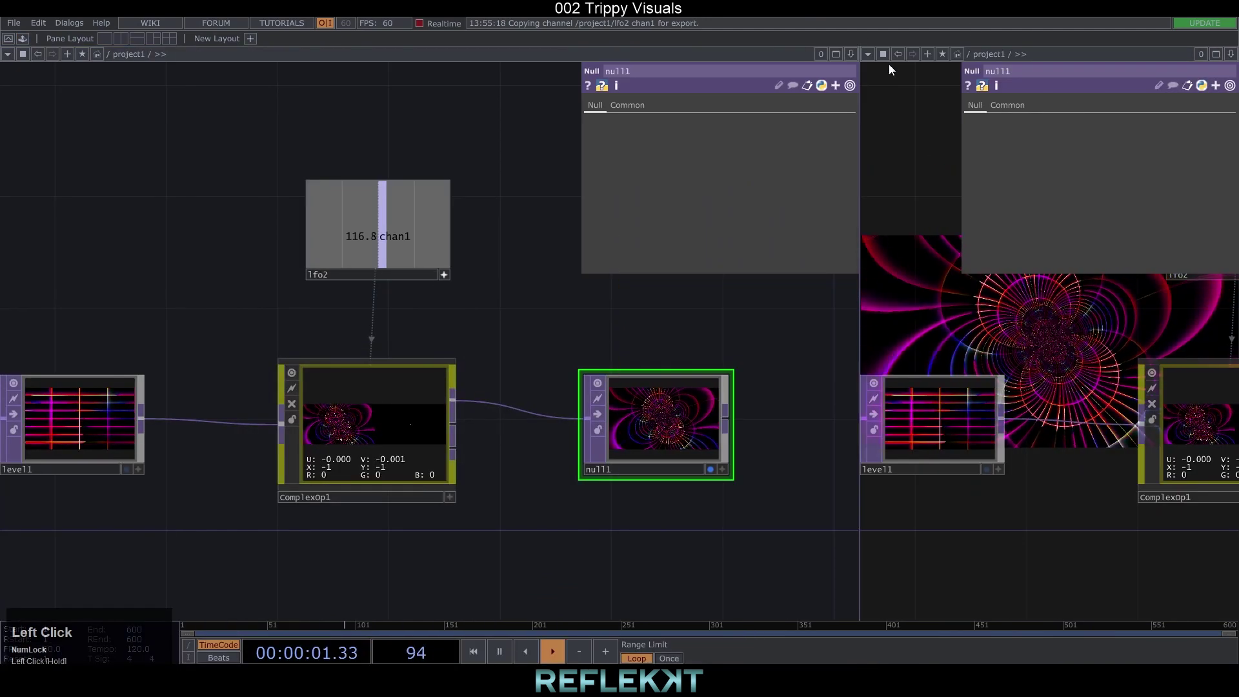
pyautogui.click(839, 519)
pyautogui.scroll(3)
# Step: Switch ComplexOp1's Op from csqrt to ccos, then to cacot
pyautogui.click(567, 541)
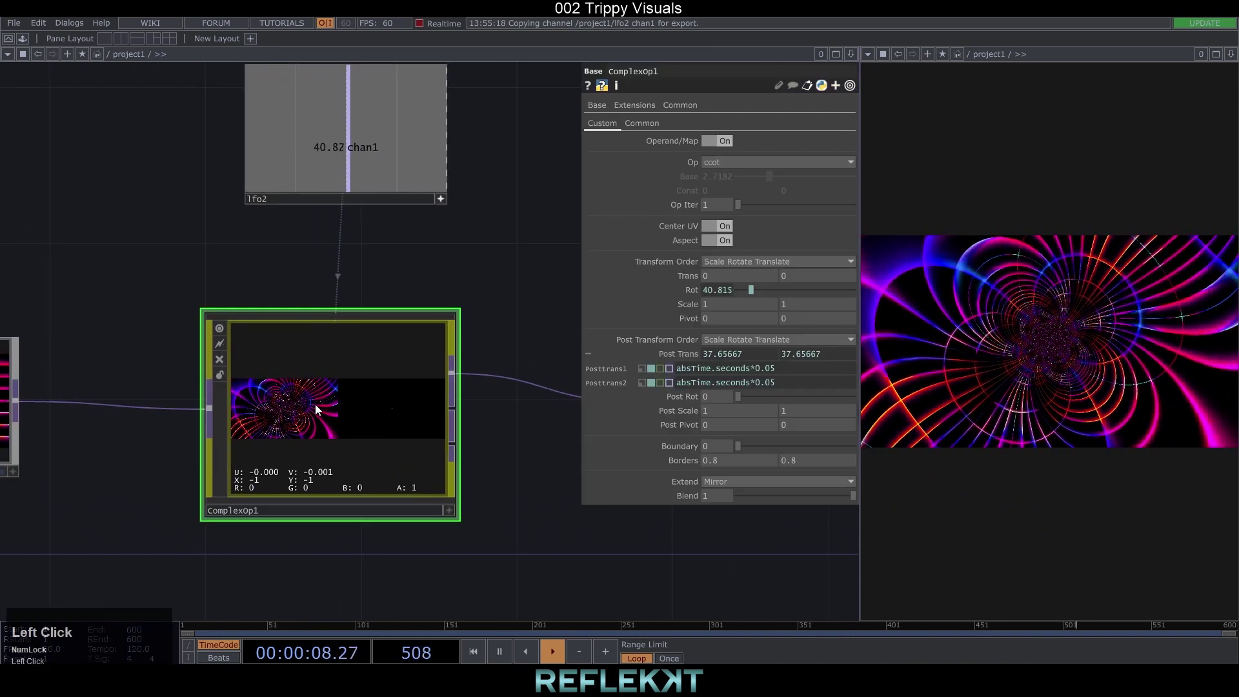
pyautogui.click(725, 165)
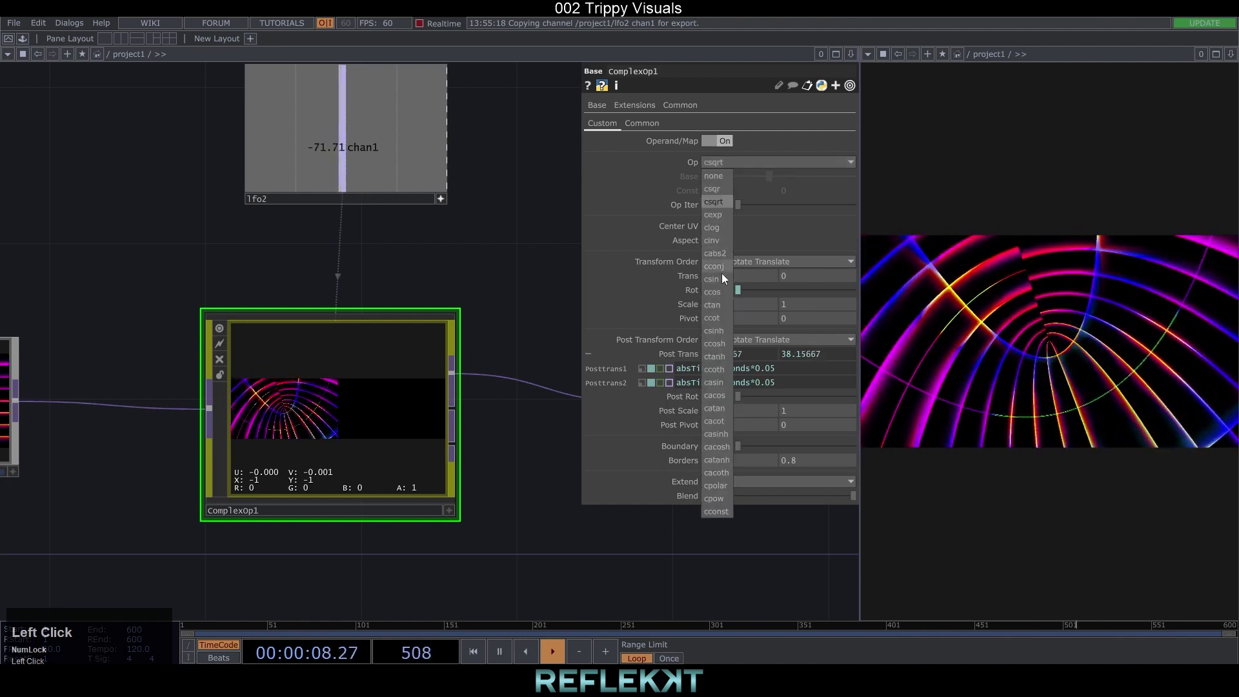
pyautogui.click(725, 296)
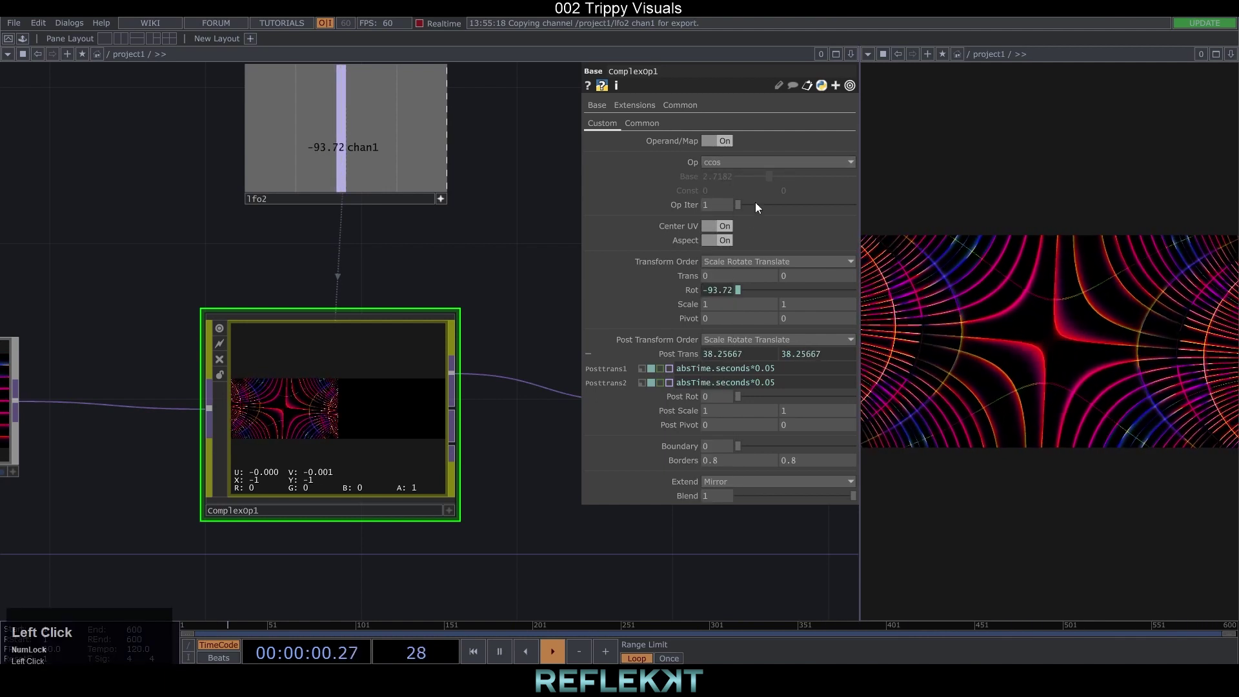
pyautogui.click(745, 160)
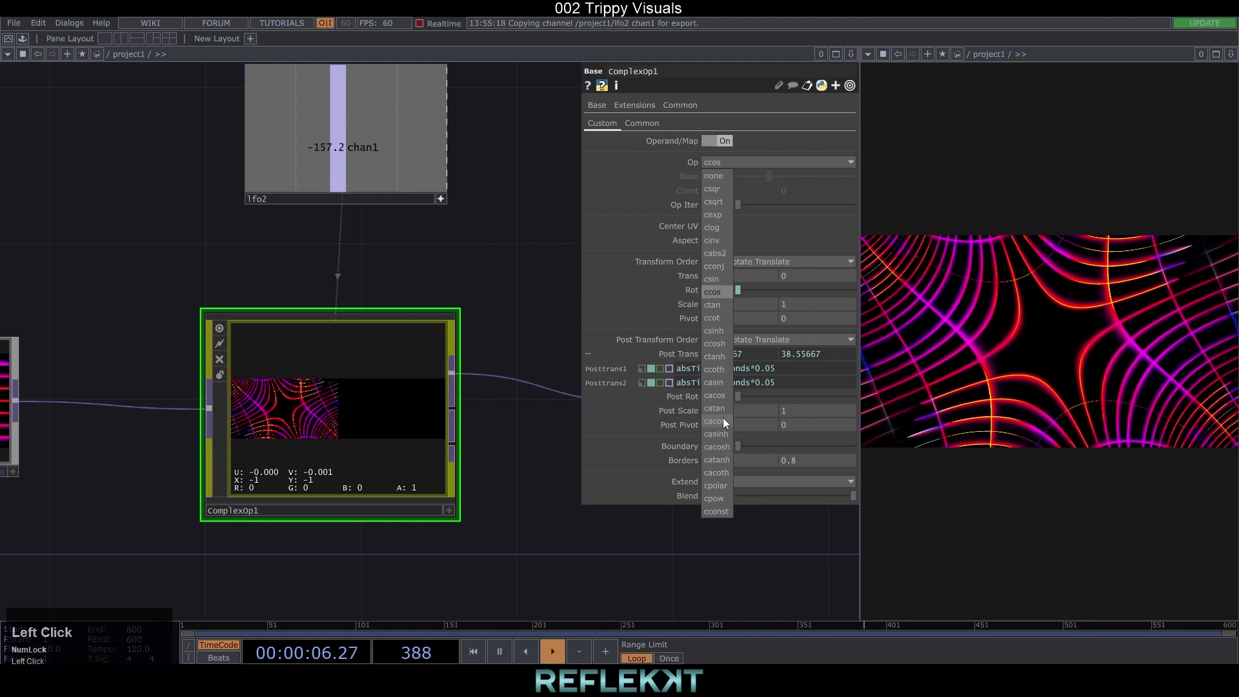
pyautogui.click(705, 413)
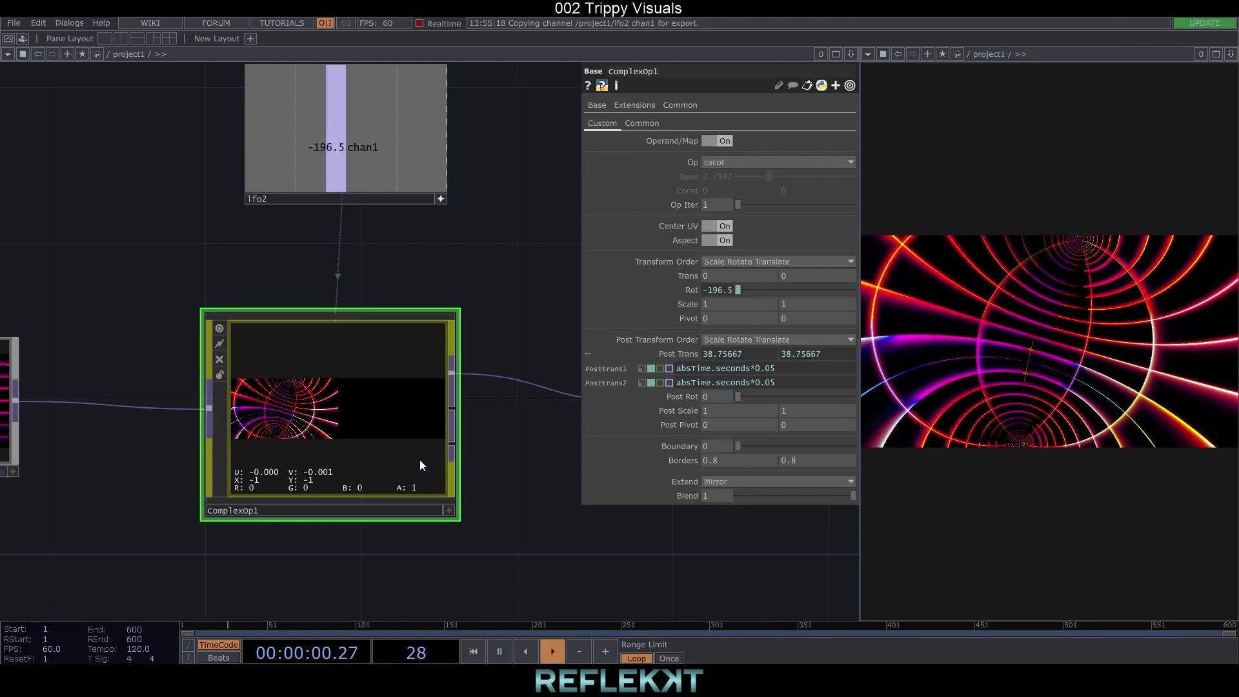